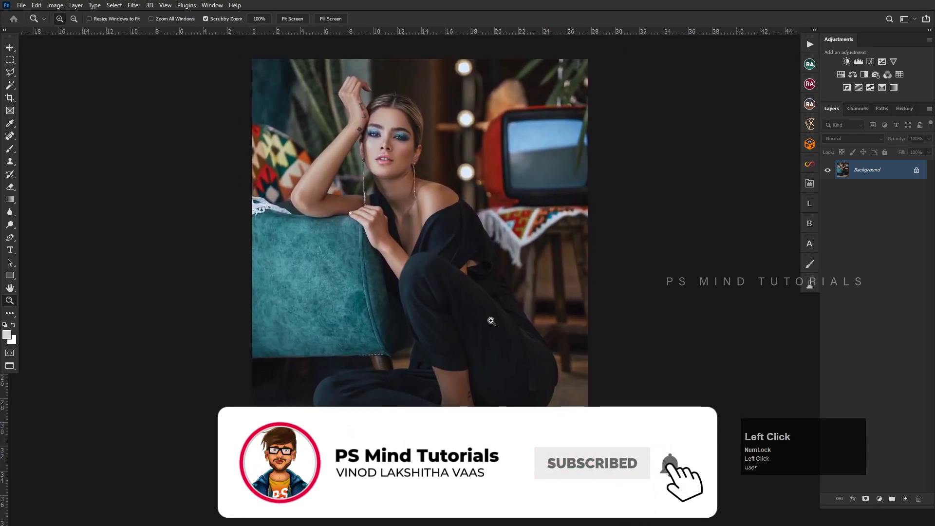
- Duplicate the Background into a working copy, Layer 1
{"action": "key", "text": "ctrl+j"}
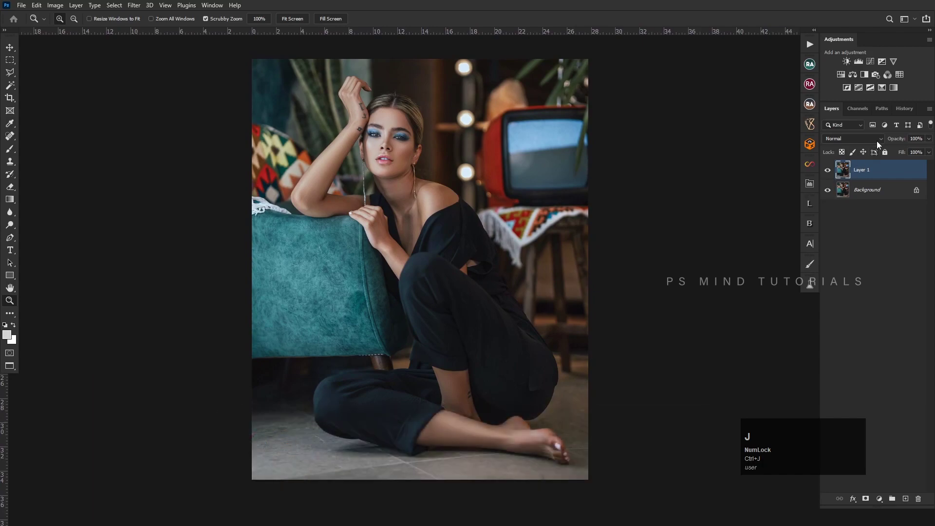
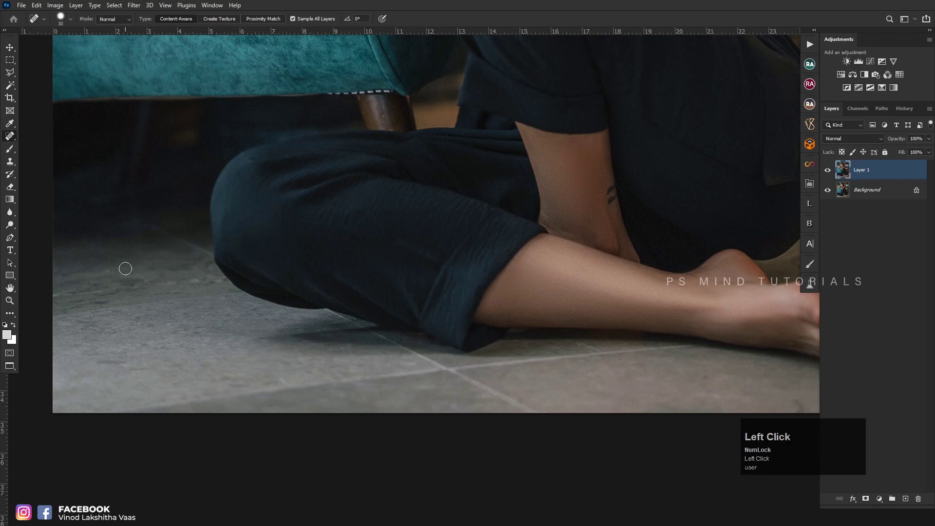
- Heal small spots on the floor, chair and black outfit with the Spot Healing Brush while panning
{"action": "key", "text": "space"}
{"action": "left_click", "coordinate": [457, 168]}
{"action": "key", "text": "space"}
{"action": "key", "text": "space"}
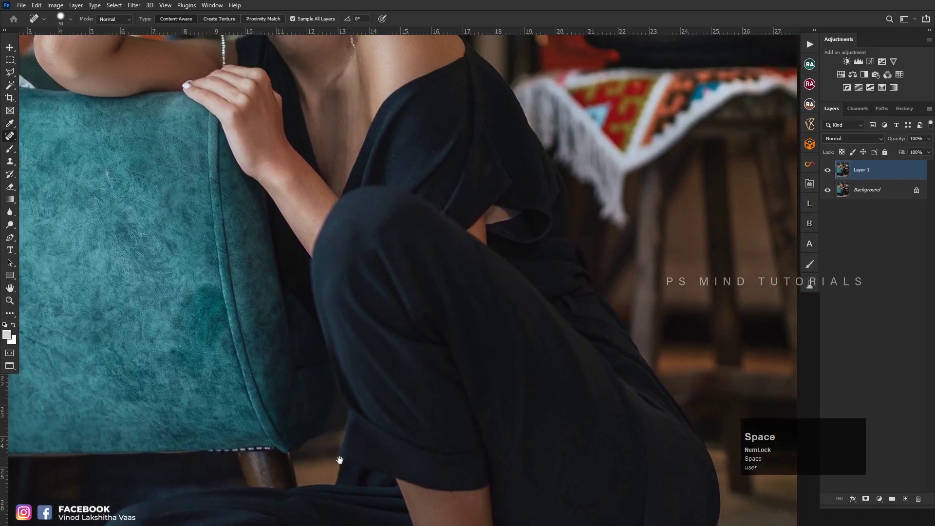
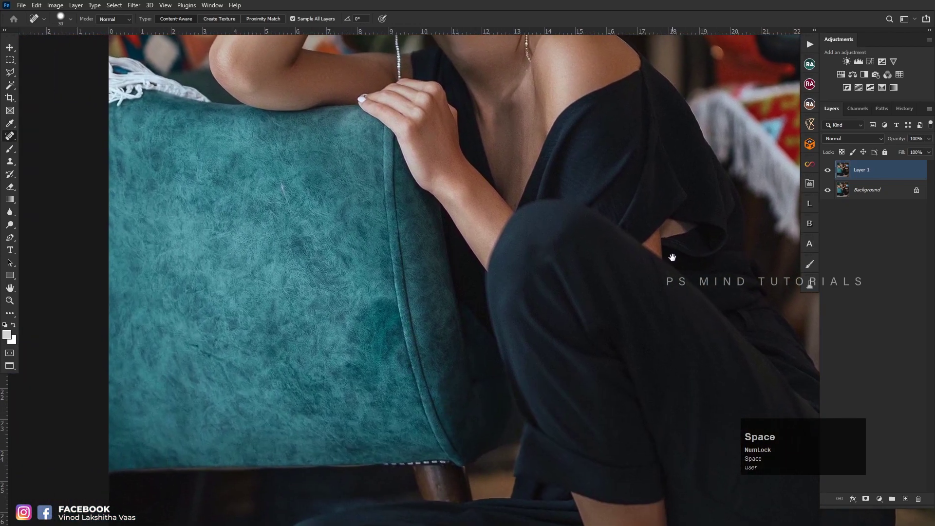
{"action": "left_click", "coordinate": [461, 326]}
{"action": "key", "text": "space"}
{"action": "left_click", "coordinate": [494, 391]}
{"action": "key", "text": "space"}
{"action": "left_click", "coordinate": [488, 255]}
{"action": "key", "text": "space"}
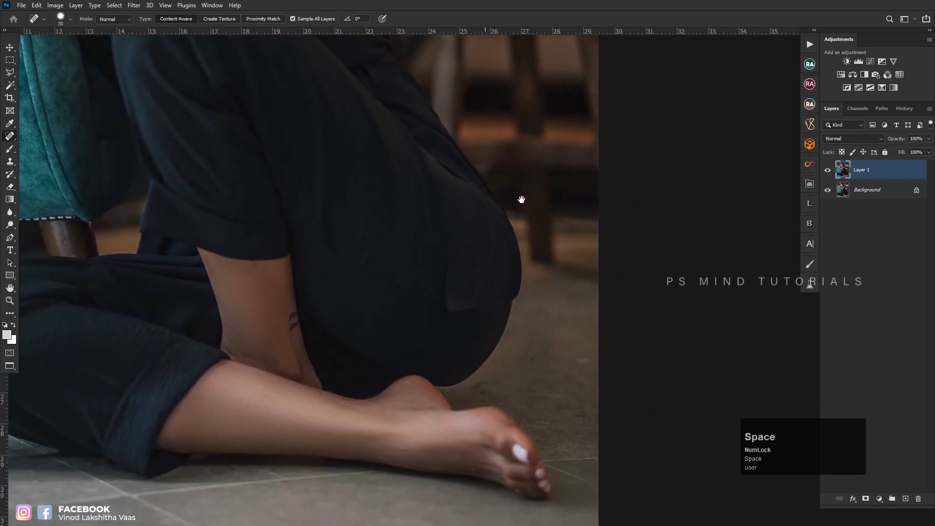
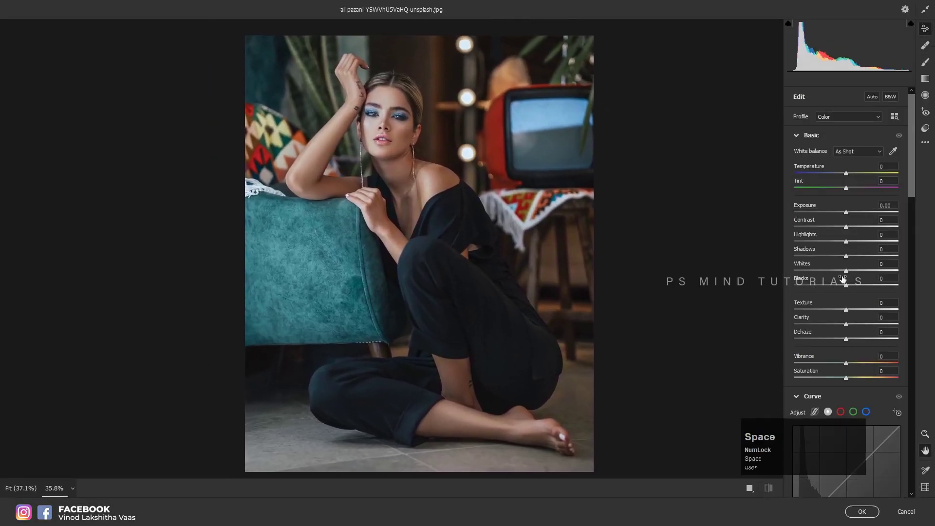
- In Camera Raw set Blacks -15, Shadows +60 and Highlights about -65 on Layer 1
{"action": "left_click", "coordinate": [841, 290]}
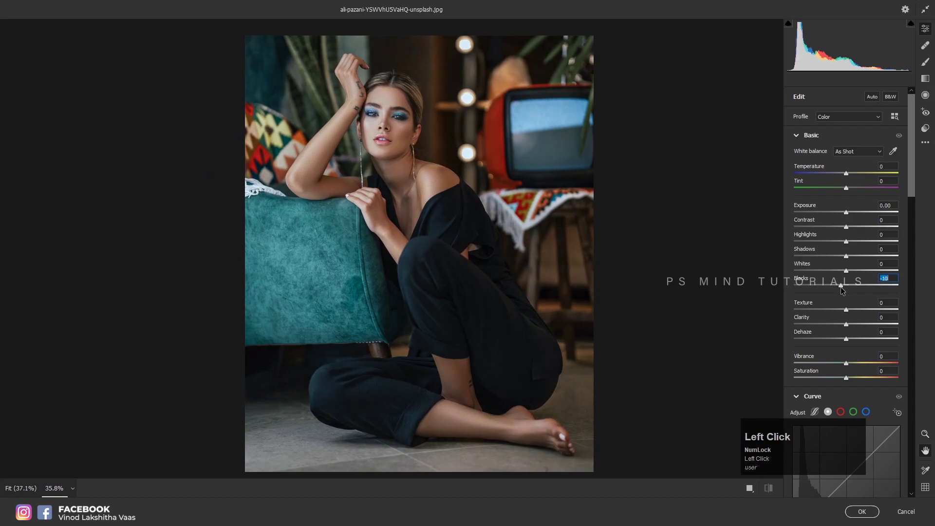
{"action": "left_click", "coordinate": [873, 260]}
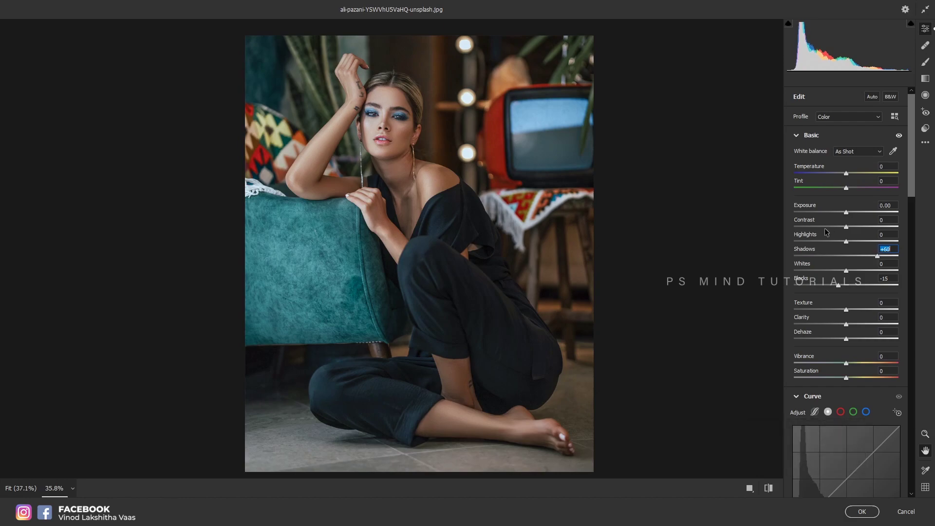
{"action": "left_click", "coordinate": [820, 245]}
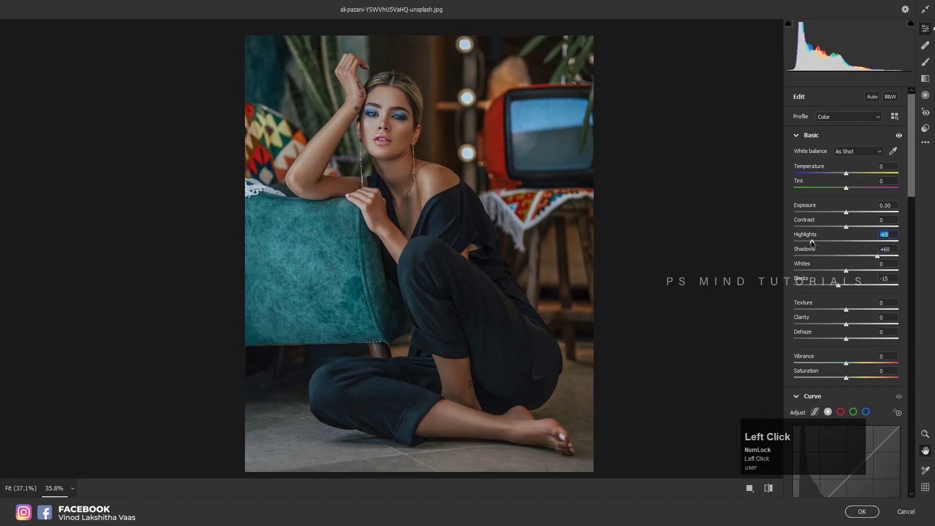
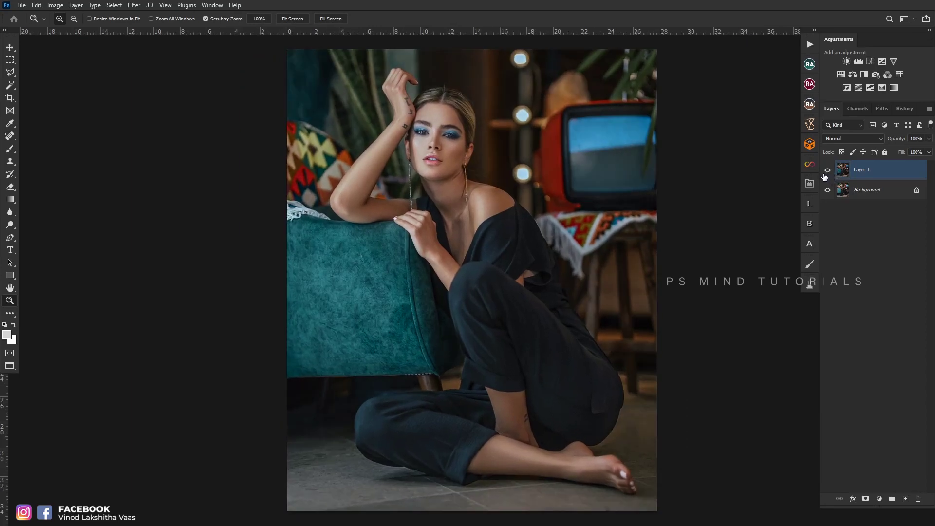
- Compare the graded Layer 1 with the original, then duplicate it as Layer 1 copy for another Camera Raw pass
{"action": "left_click", "coordinate": [831, 172]}
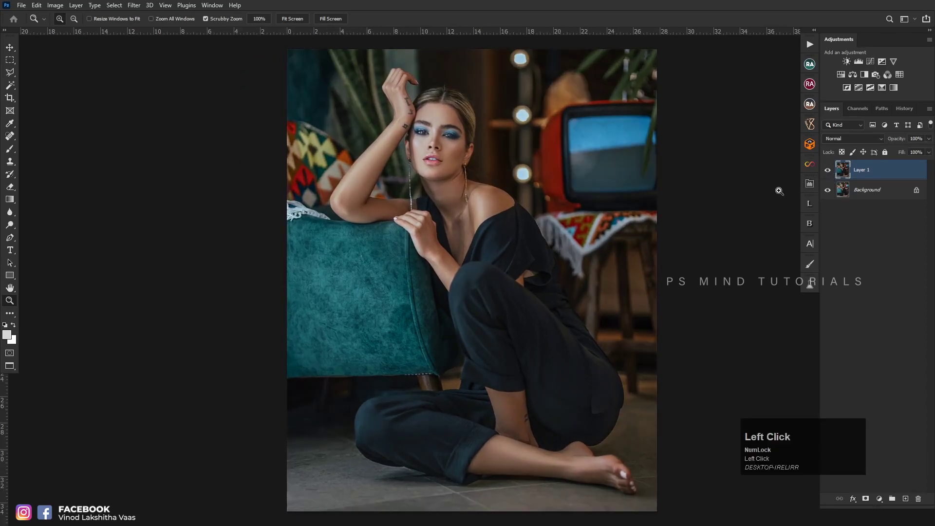
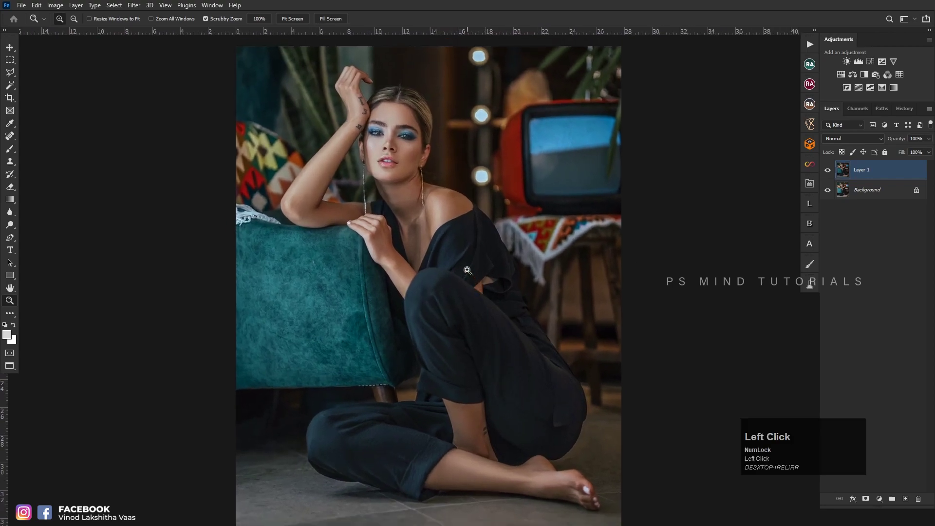
{"action": "key", "text": "ctrl+j"}
{"action": "key", "text": "ctrl+shift+a"}
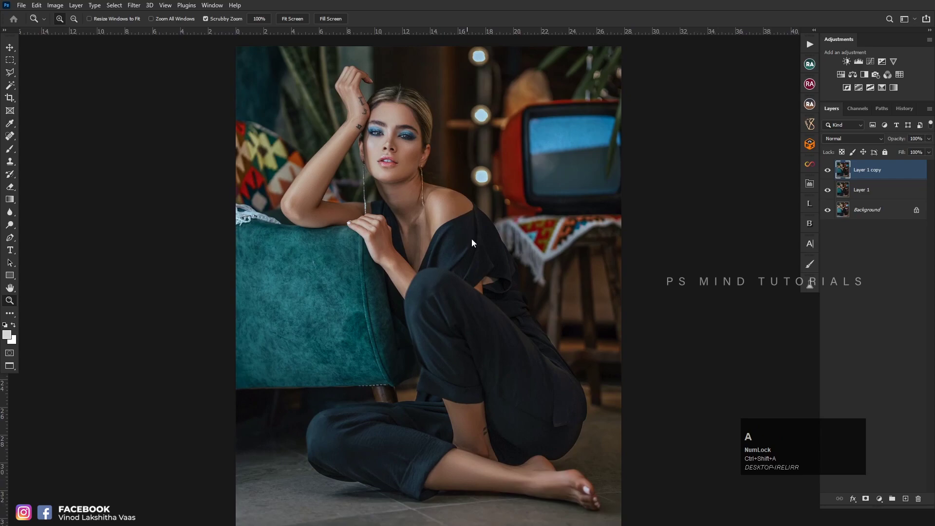
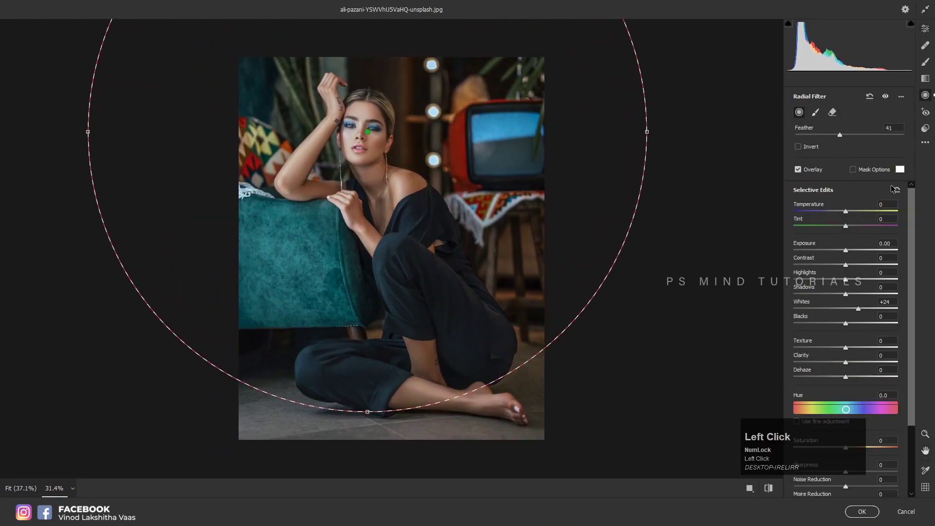
- Invert the radial filter around the woman and lower the outside exposure by about 0.60
{"action": "key", "text": "x"}
{"action": "left_click", "coordinate": [901, 193]}
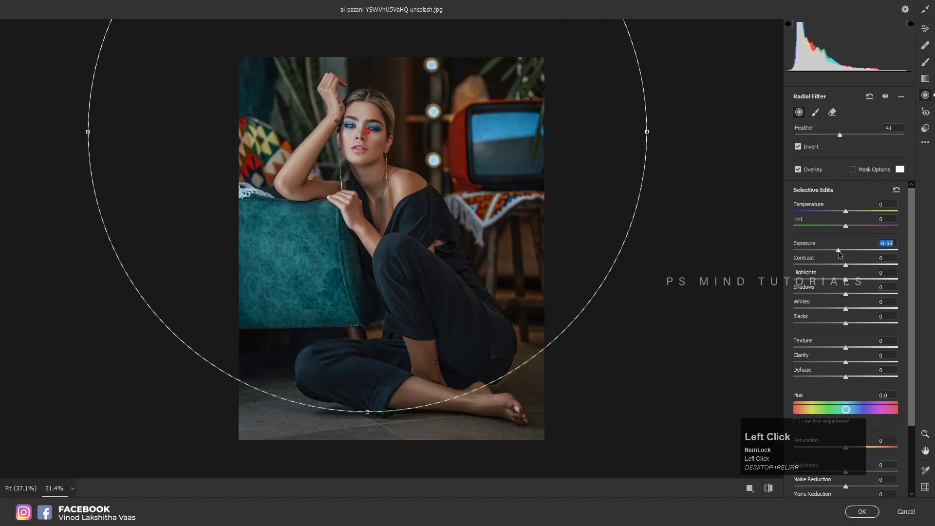
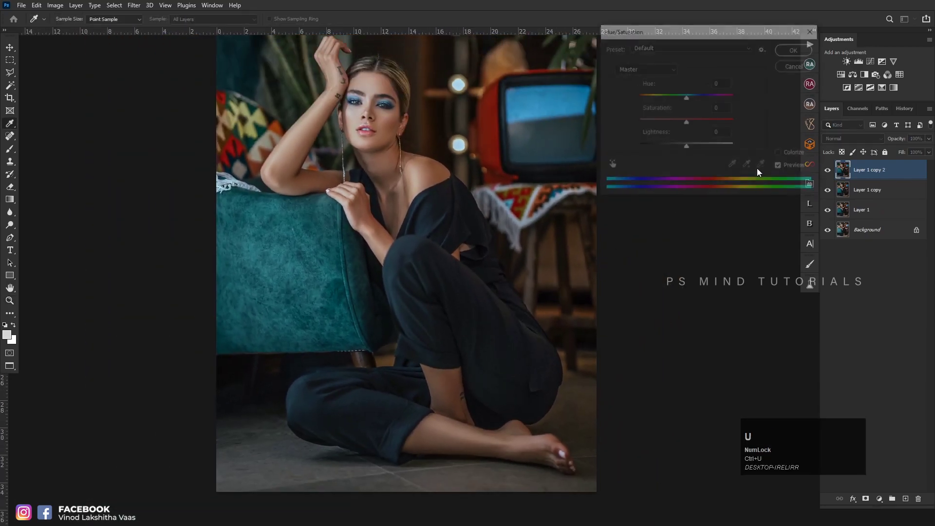
- Choose the Cyans range in Hue/Saturation on Layer 1 copy 2
{"action": "left_click", "coordinate": [647, 69]}
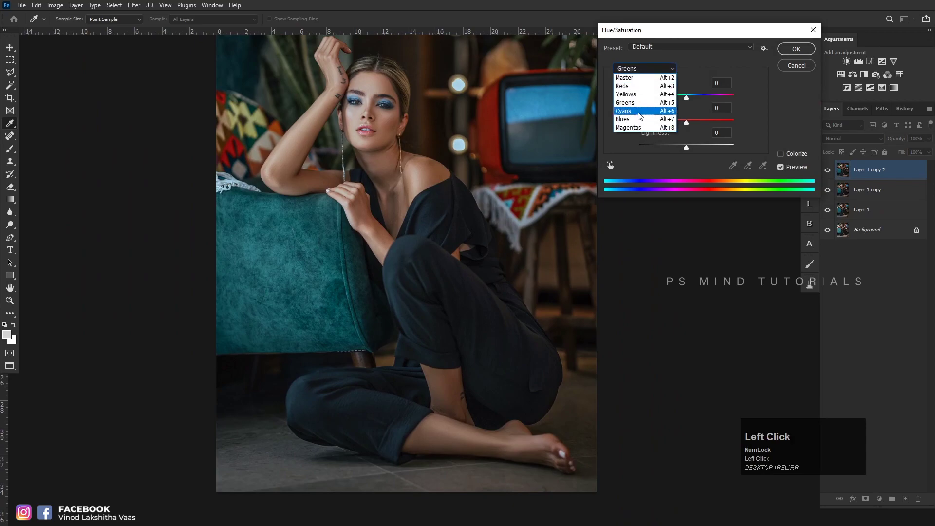
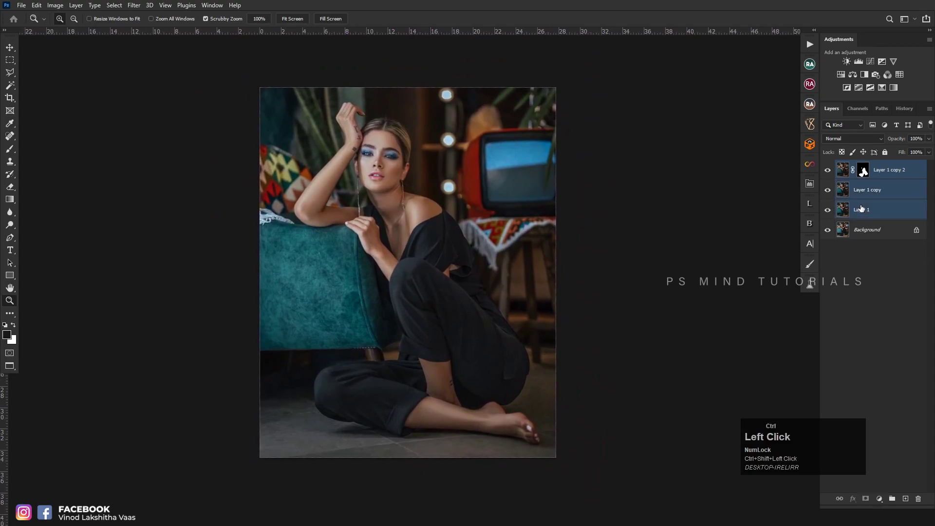
- Group the retouch layers into Group 1, stamp a merged Layer 2 above it and hide the group
{"action": "key", "text": "ctrl+g"}
{"action": "key", "text": "ctrl+shift+alt+e"}
{"action": "left_click", "coordinate": [829, 188]}
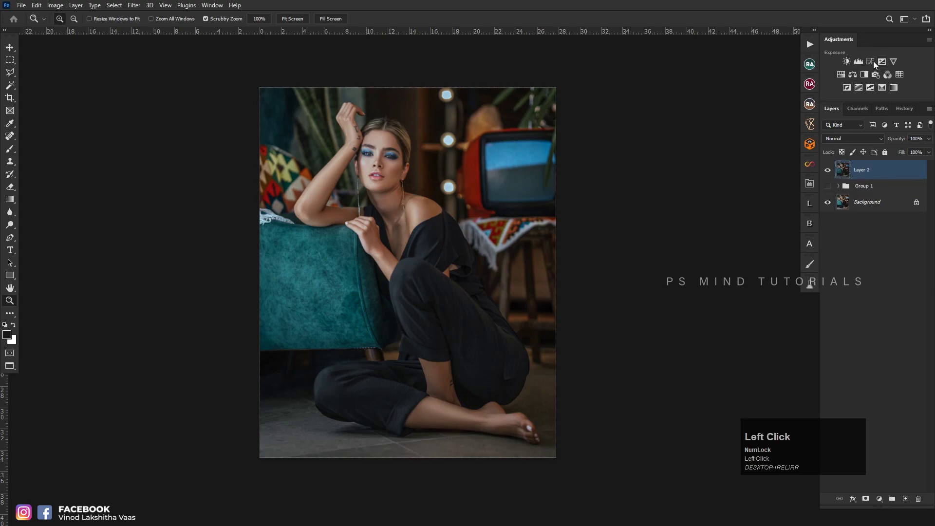
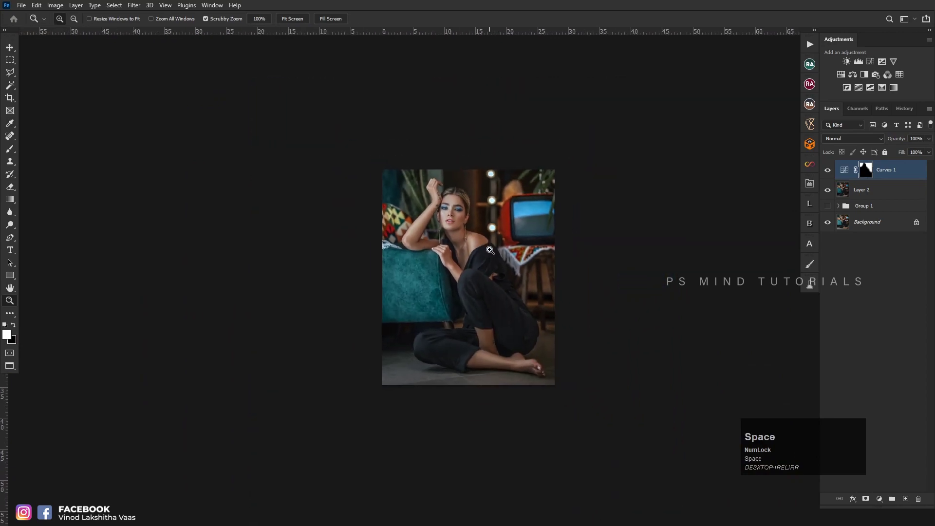
- Merge Layer 2 down so a masked Curves 1 remains in the layer stack
{"action": "double_click", "coordinate": [518, 262]}
{"action": "key", "text": "space"}
{"action": "key", "text": "space"}
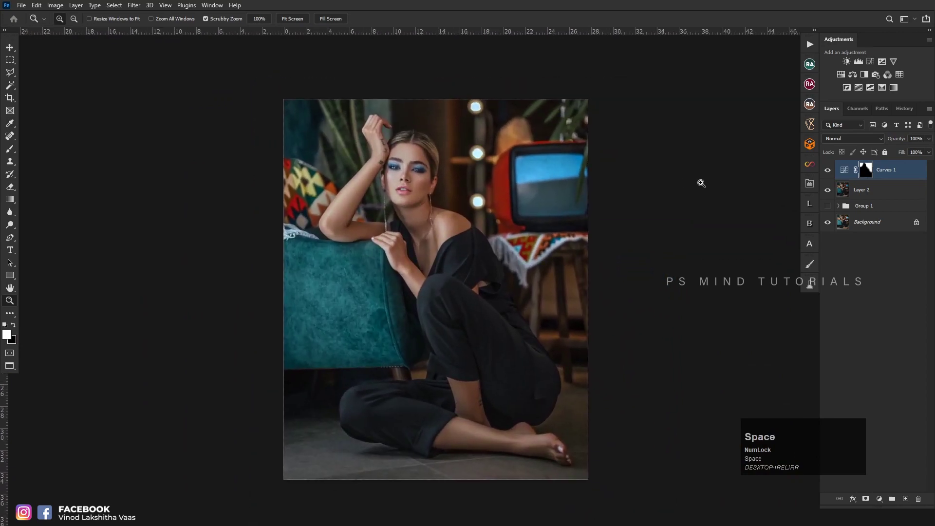
{"action": "left_click", "coordinate": [862, 192]}
{"action": "key", "text": "ctrl+e"}
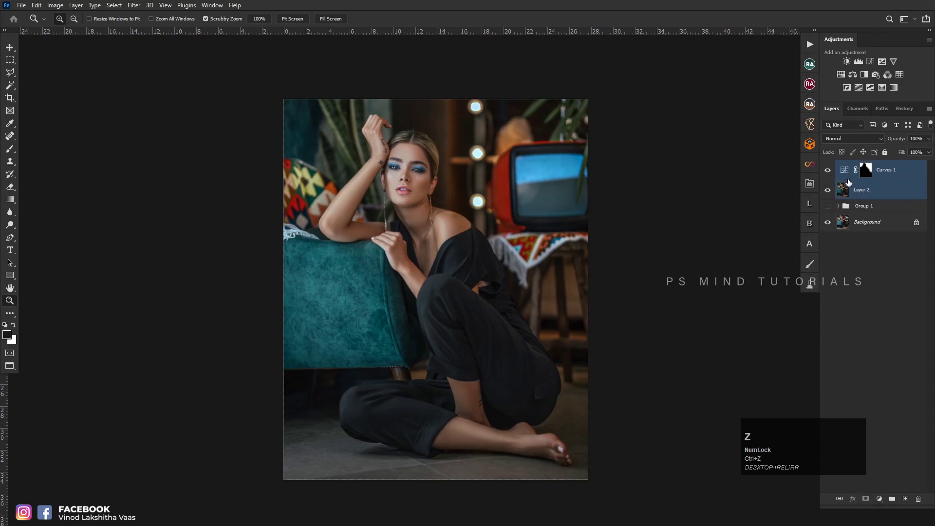
{"action": "key", "text": "e"}
{"action": "left_click", "coordinate": [867, 211]}
{"action": "key", "text": "End"}
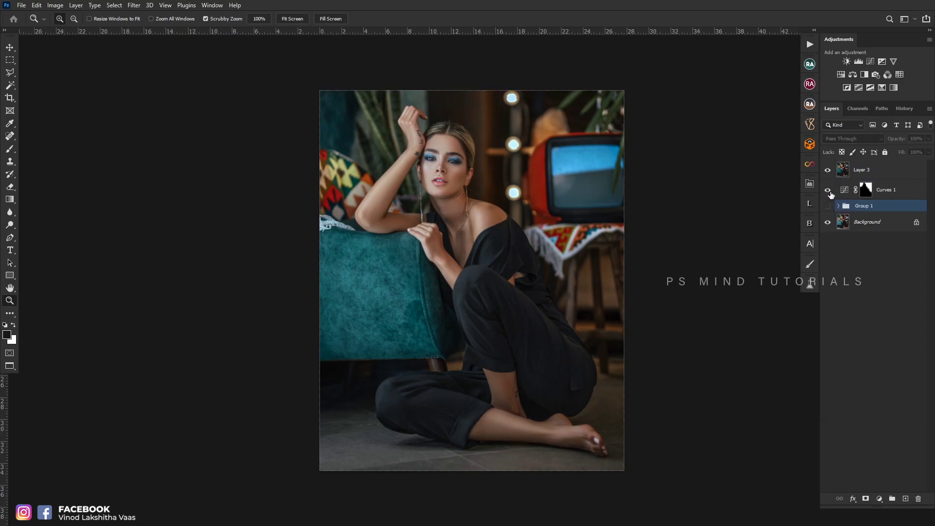
- Select the merged Layer 3 on top and start the Camera Raw filter on it
{"action": "left_click", "coordinate": [831, 175]}
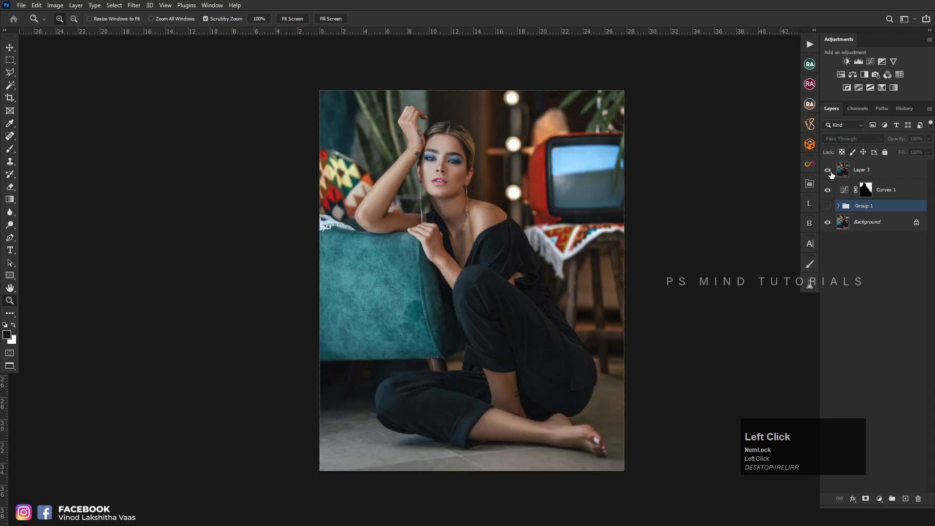
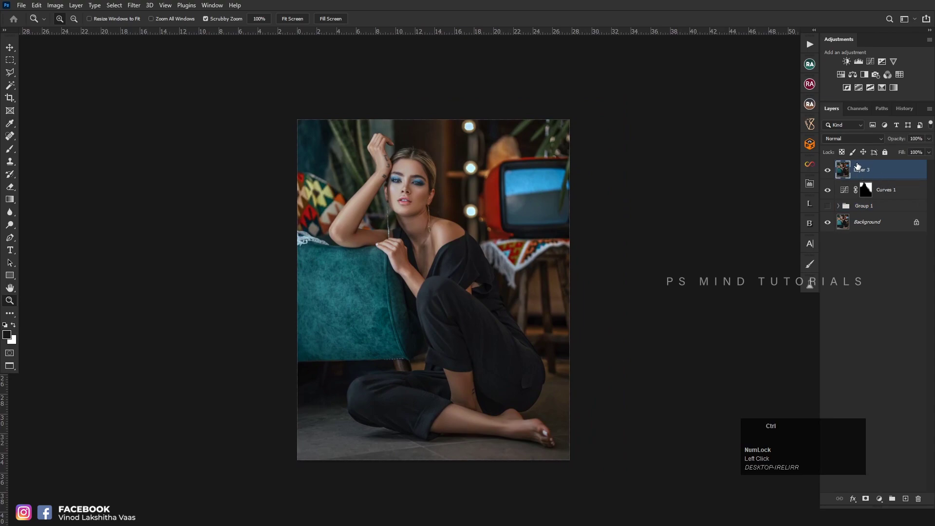
{"action": "key", "text": "ctrl+shift+a"}
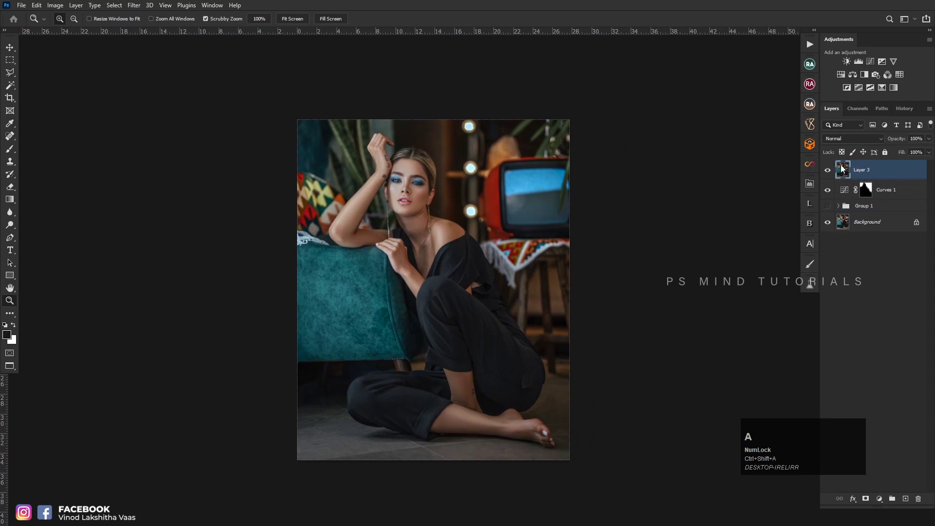
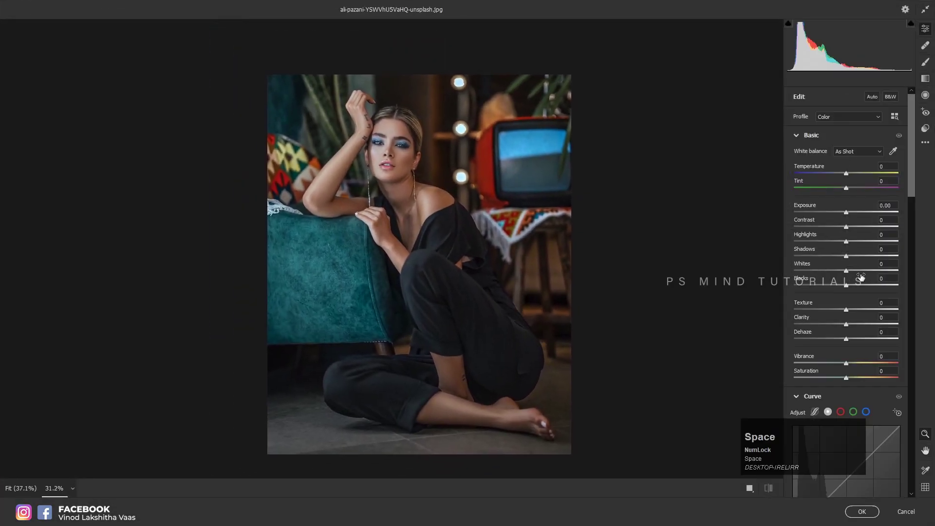
- Raise the Whites of Layer 3 to +20 in Camera Raw
{"action": "left_click", "coordinate": [864, 275]}
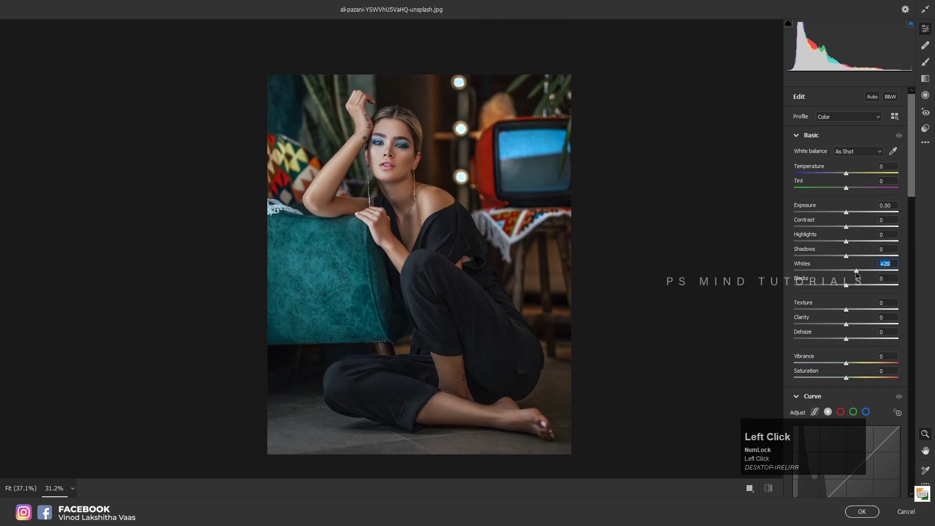
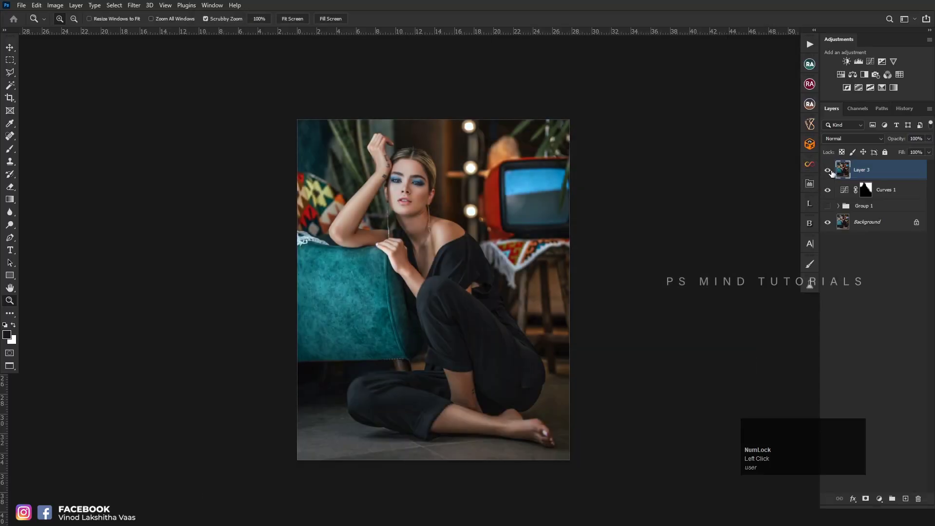
- In Camera Raw's Color Mixer on Layer 4, boost the greens' saturation and luminance and shift the yellow hue
{"action": "left_click", "coordinate": [889, 192]}
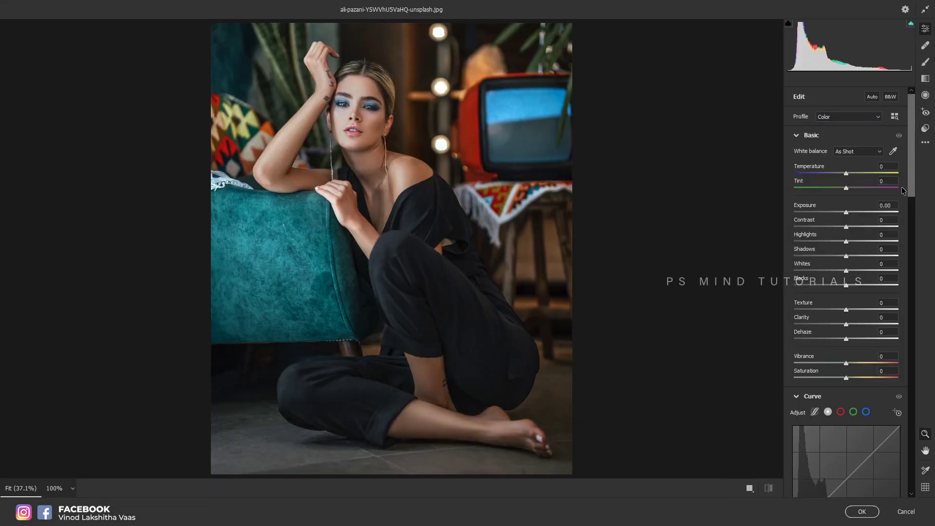
{"action": "left_click", "coordinate": [918, 186]}
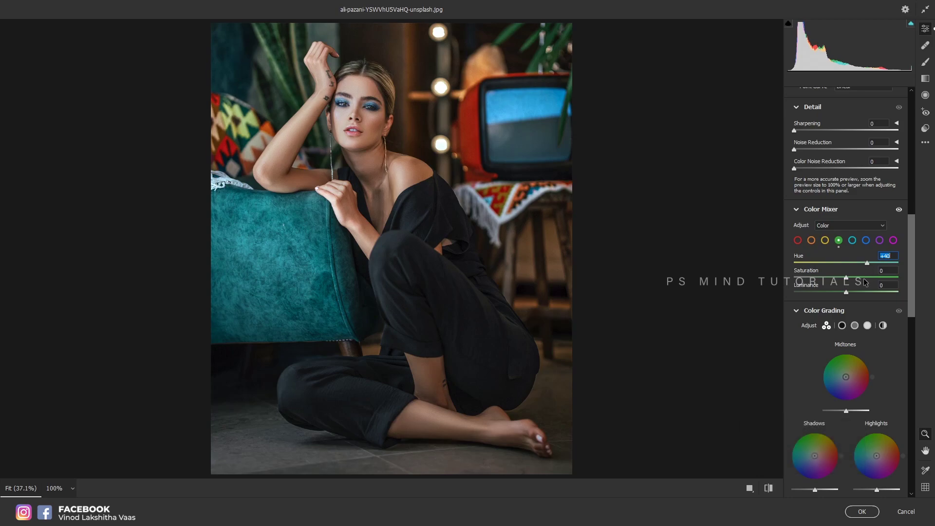
{"action": "left_click", "coordinate": [873, 282]}
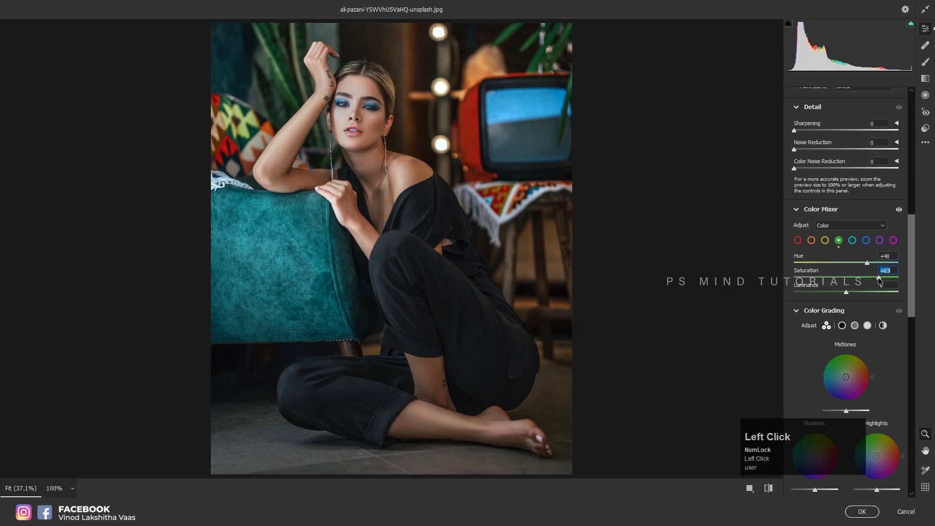
{"action": "left_click", "coordinate": [881, 296]}
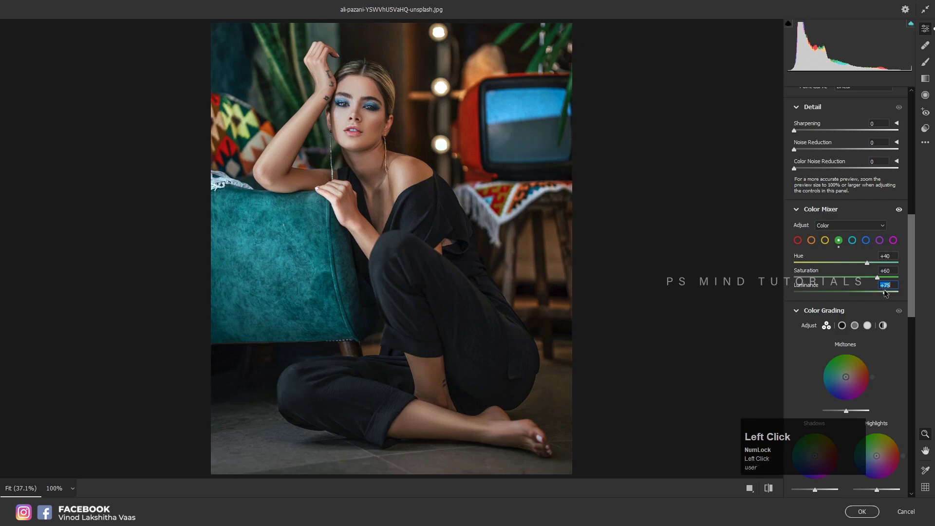
{"action": "left_click", "coordinate": [830, 247]}
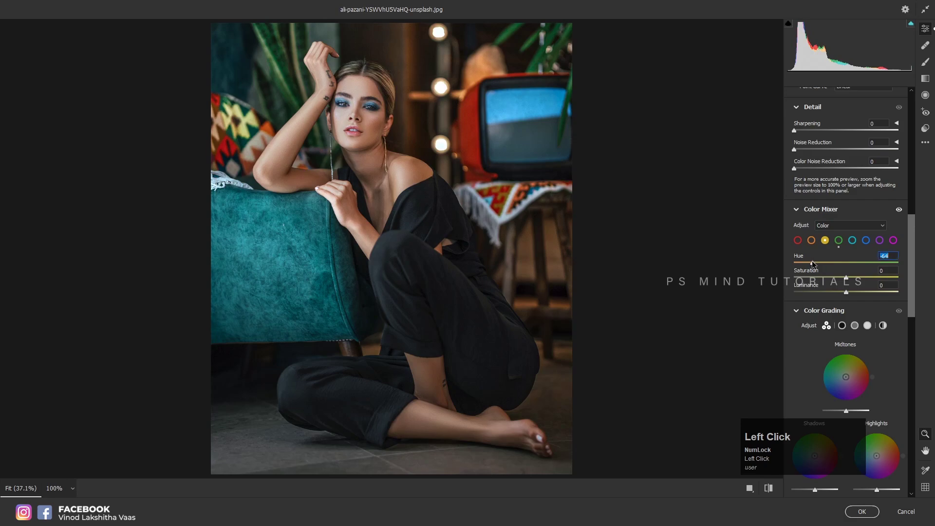
- Set the aquas to hue +36, saturation +30, luminance +49 and apply the Color Mixer grade
{"action": "left_click", "coordinate": [871, 297]}
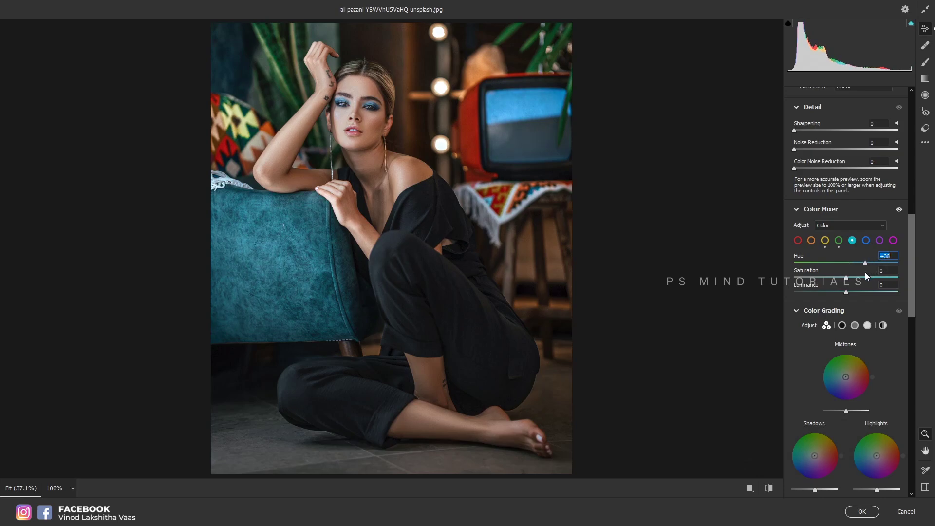
{"action": "double_click", "coordinate": [866, 281]}
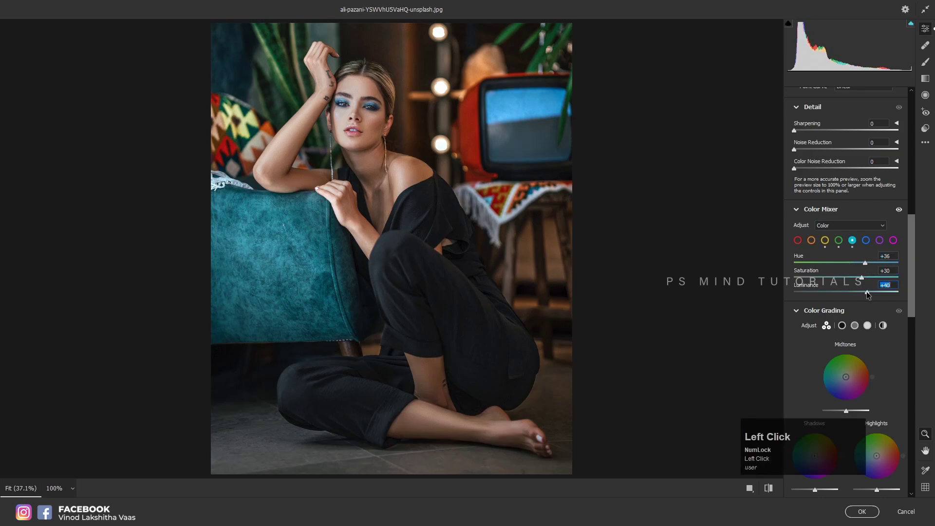
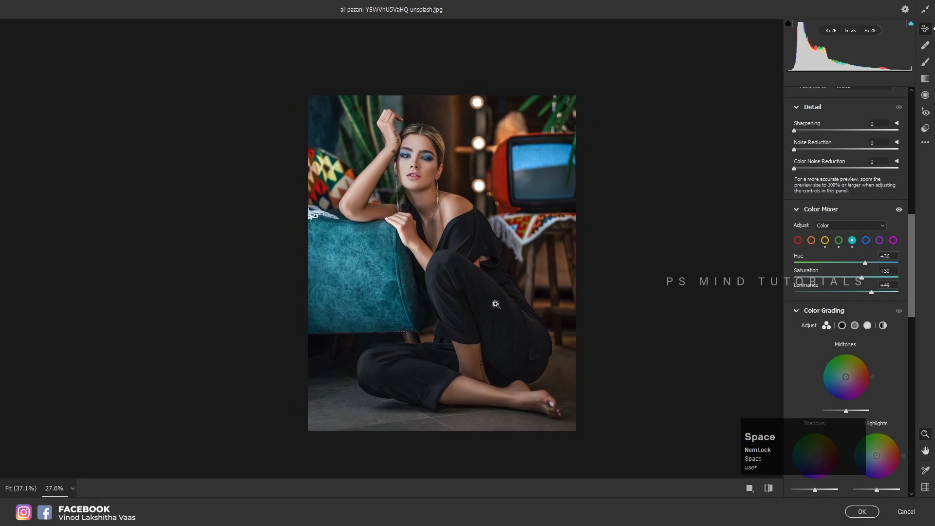
{"action": "left_click", "coordinate": [866, 517]}
- Lighten the shadows on a duplicate of Layer 3 with Shadows/Highlights
{"action": "double_click", "coordinate": [861, 511]}
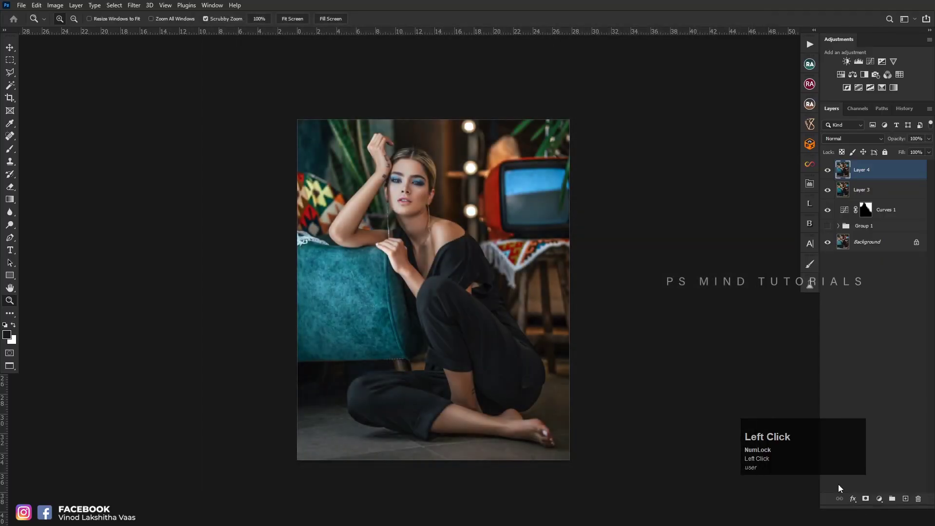
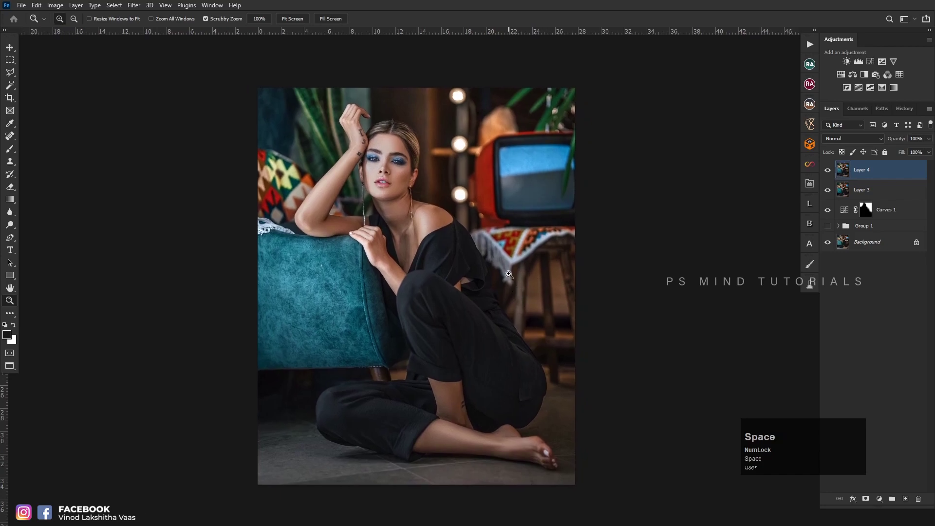
{"action": "key", "text": "space"}
{"action": "key", "text": "ctrl+e"}
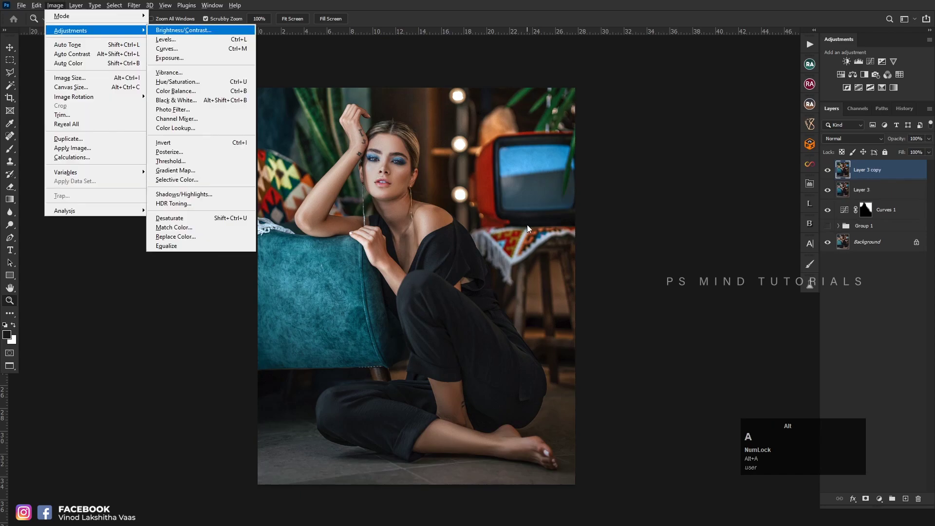
{"action": "key", "text": "w"}
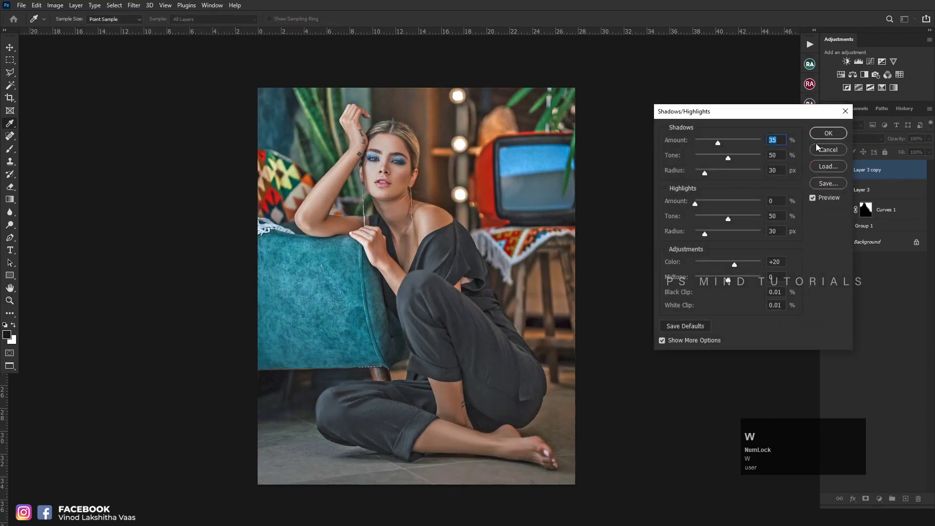
{"action": "left_click", "coordinate": [825, 136]}
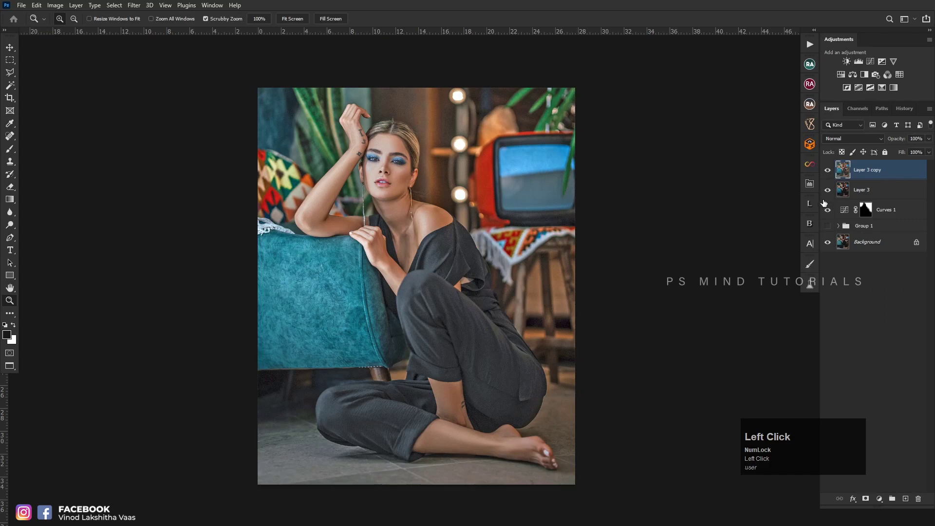
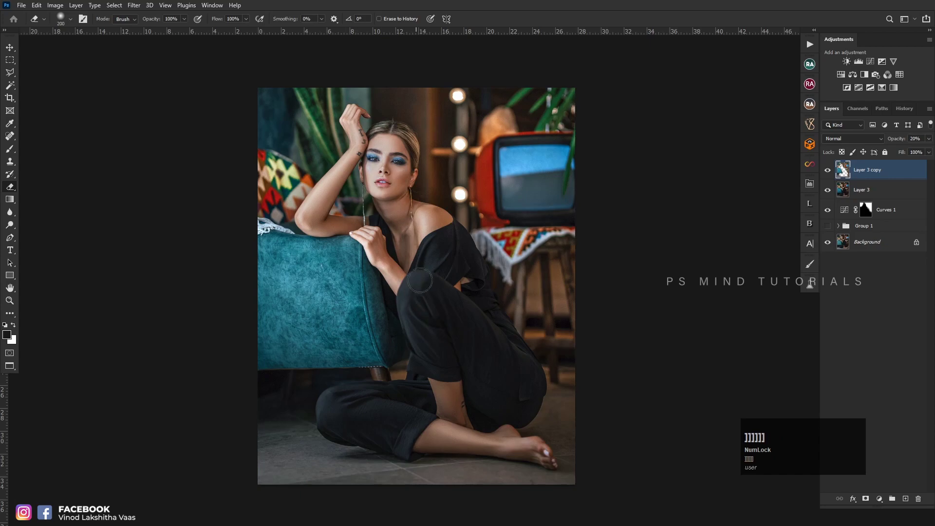
- Fade the lightened copy to 20% opacity and merge it back into Layer 3
{"action": "type", "text": "]]]]]]]]]"}
{"action": "key", "text": "ctrl+e"}
- Group Layer 3 and Curves 1 into Group 1 and stamp a merged Layer 4 above it
{"action": "left_click", "coordinate": [831, 174]}
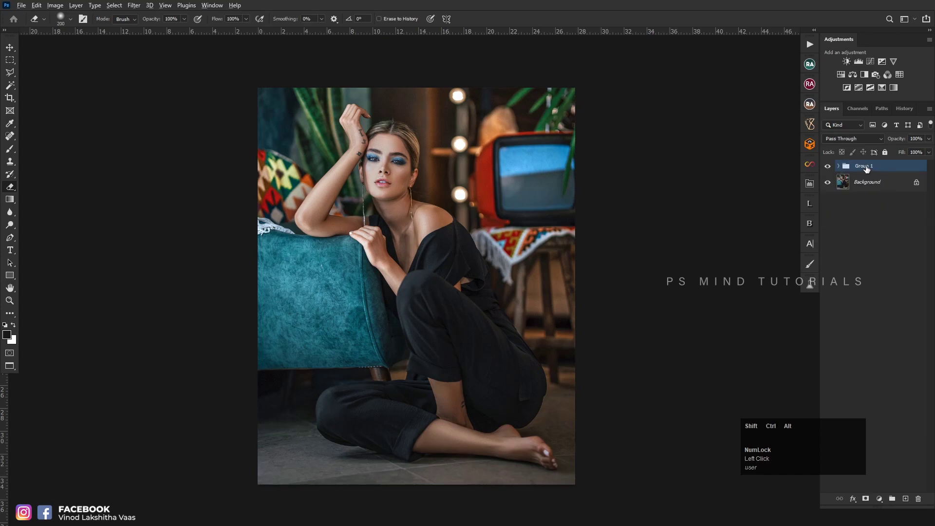
{"action": "key", "text": "ctrl+shift+alt+e"}
{"action": "left_click", "coordinate": [831, 187]}
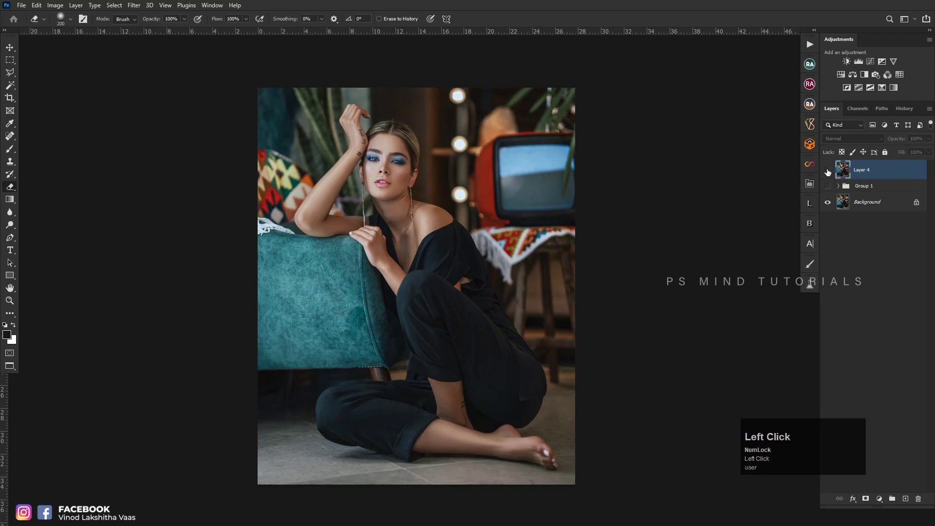
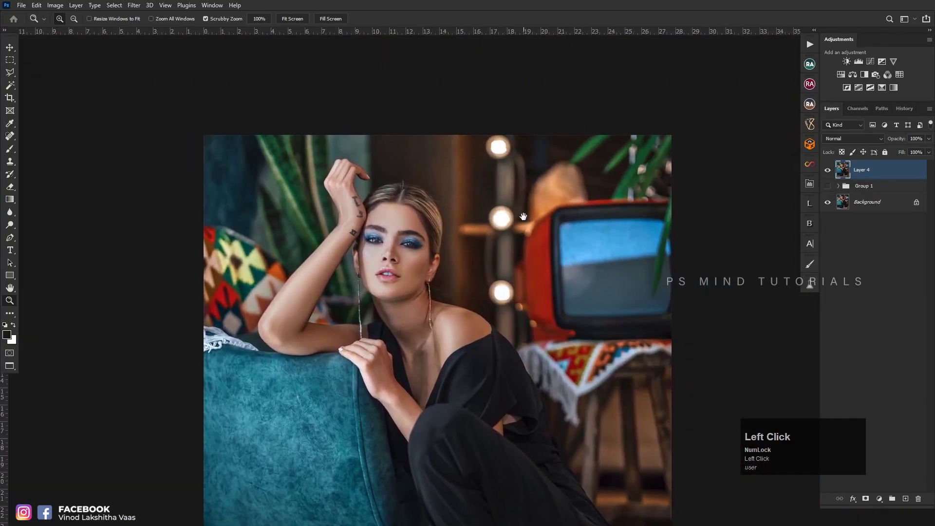
- Dodge the background midtones around the woman on Layer 4, then fit the whole portrait in view
{"action": "key", "text": "space"}
{"action": "key", "text": "o"}
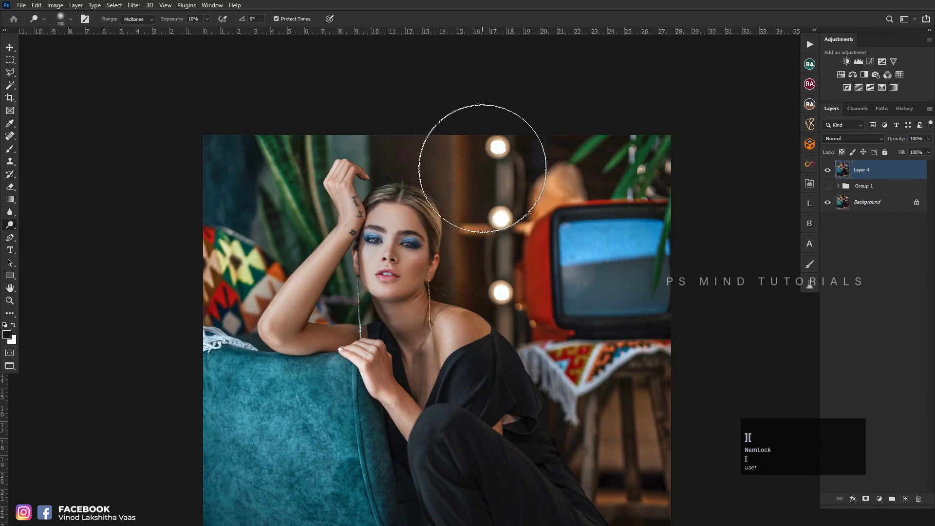
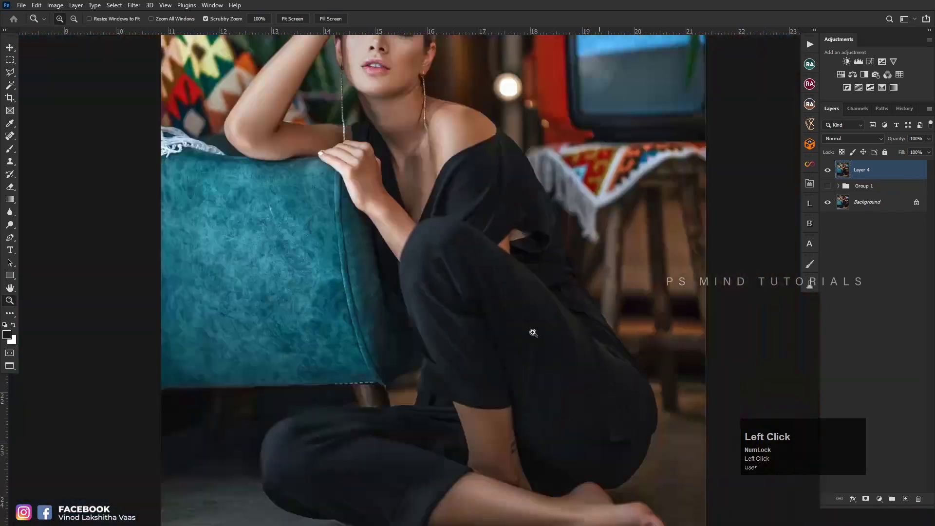
{"action": "key", "text": "space"}
{"action": "left_click", "coordinate": [563, 333]}
{"action": "key", "text": "space"}
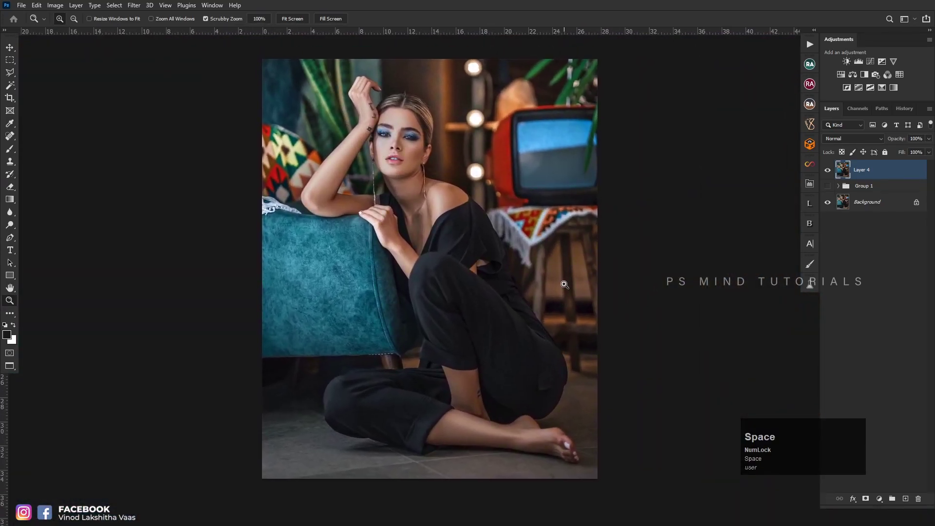
- Adjust the Blacks value on Layer 4 in the Camera Raw Filter
{"action": "key", "text": "ctrl+shift+a"}
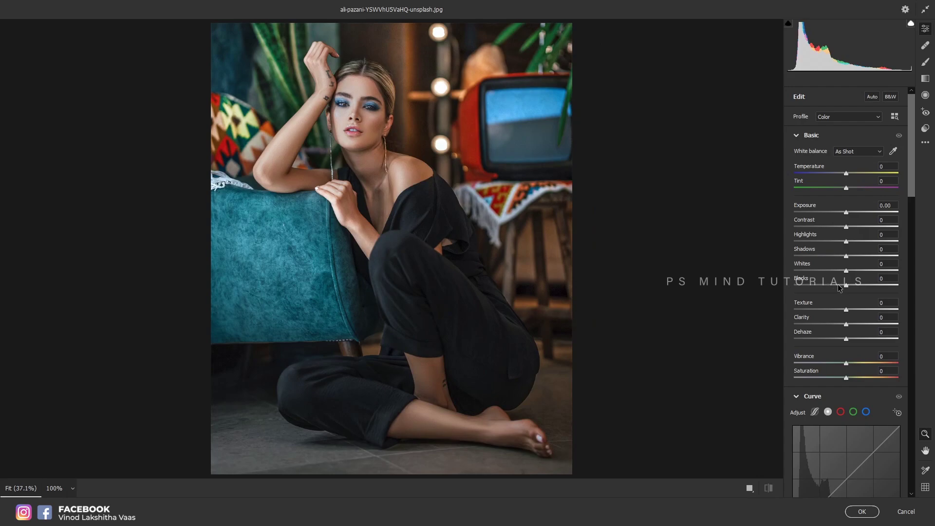
{"action": "left_click", "coordinate": [843, 289]}
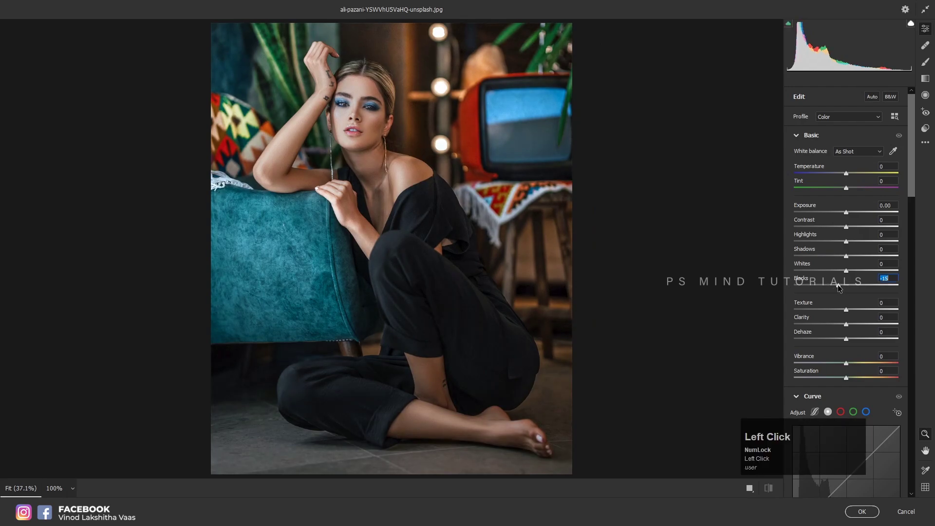
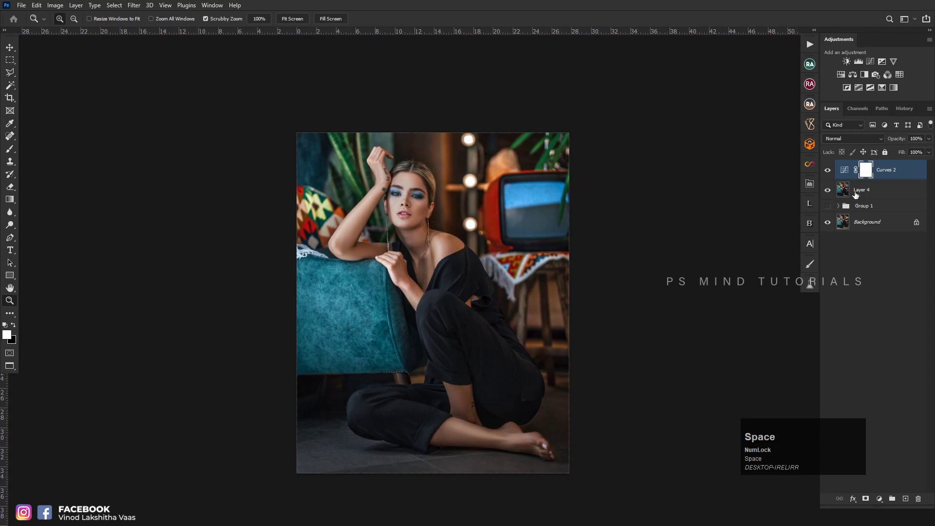
- Set Color Balance midtones to Cyan-Red +5 and Yellow-Blue +1
{"action": "left_click", "coordinate": [854, 79]}
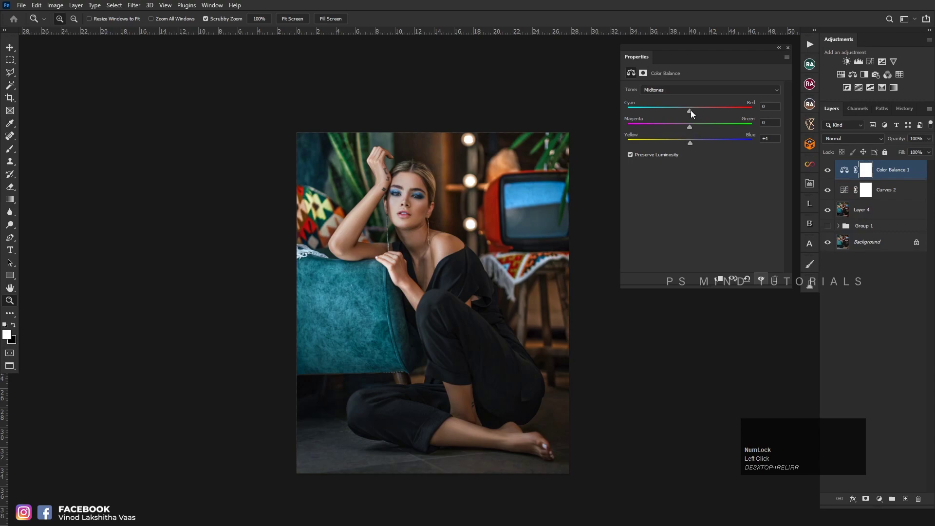
{"action": "left_click", "coordinate": [696, 109]}
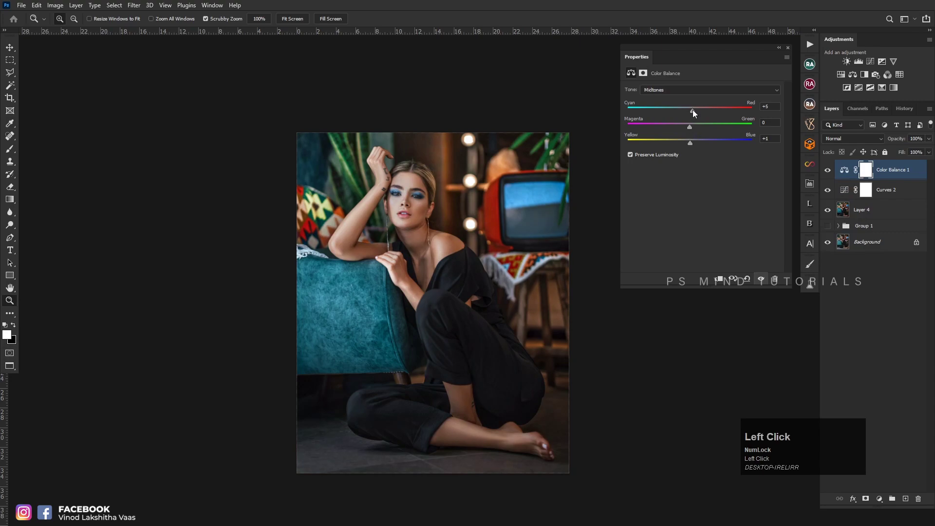
{"action": "left_click", "coordinate": [793, 45]}
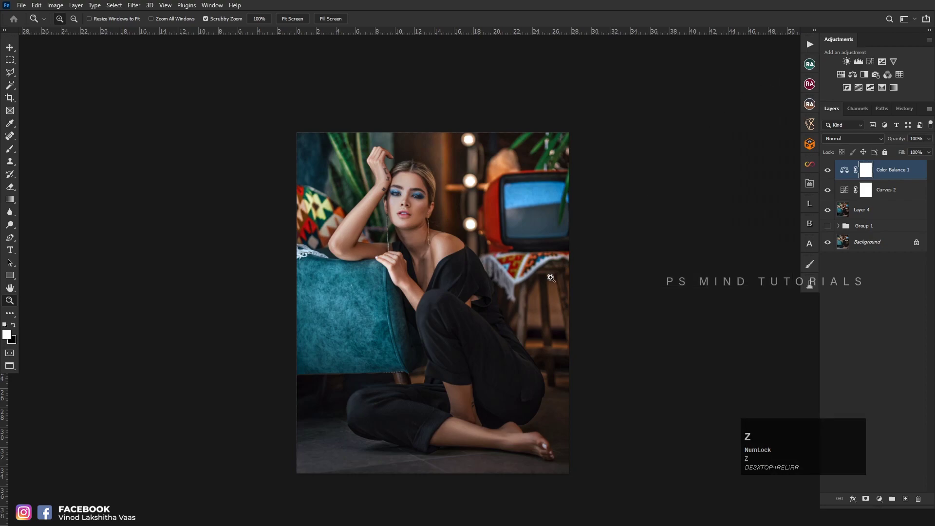
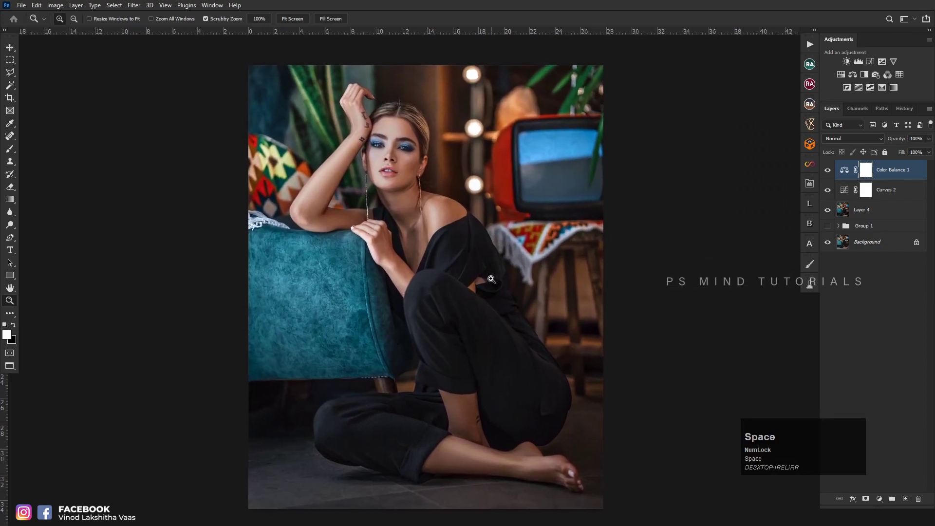
- Merge Color Balance 1, Curves 2 and Layer 4 into one layer and compare it on and off
{"action": "left_click", "coordinate": [869, 216]}
{"action": "key", "text": "ctrl+e"}
{"action": "left_click", "coordinate": [830, 172]}
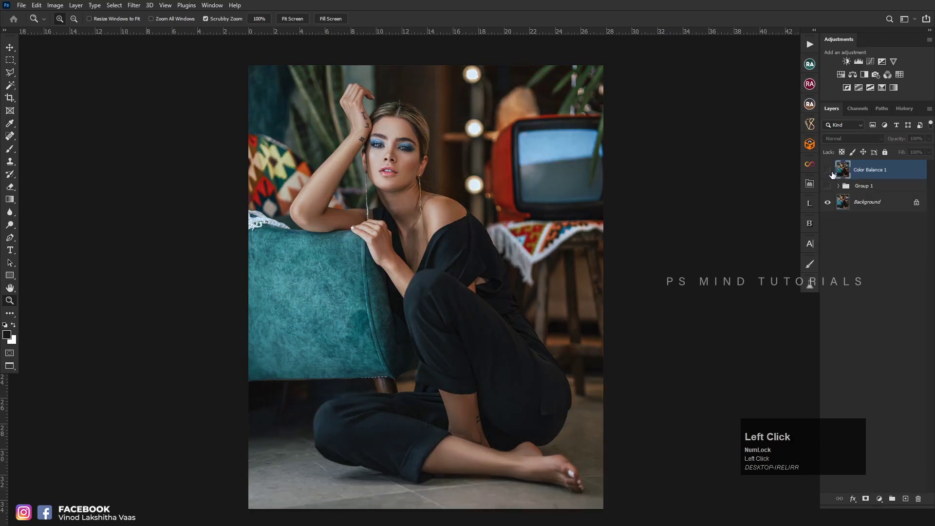
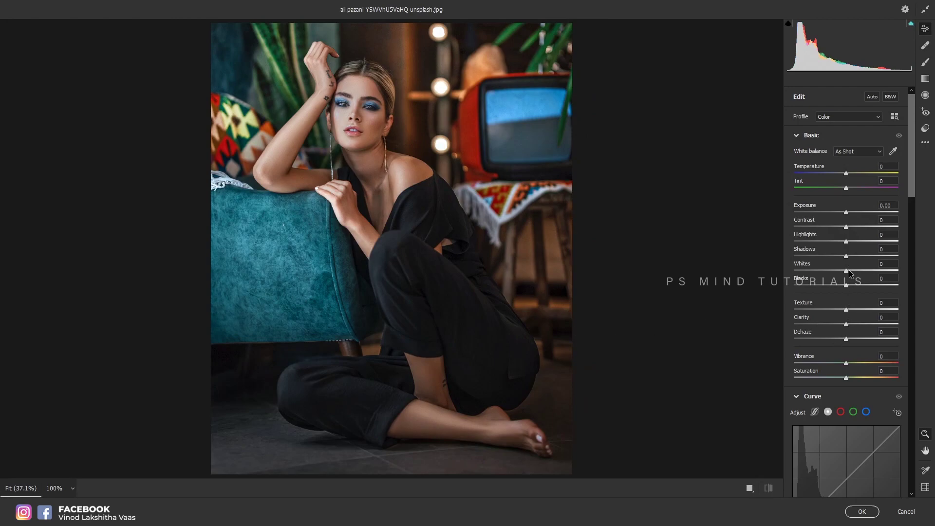
- Raise the Whites to about +6 in Camera Raw on the graded layer
{"action": "left_click", "coordinate": [853, 275]}
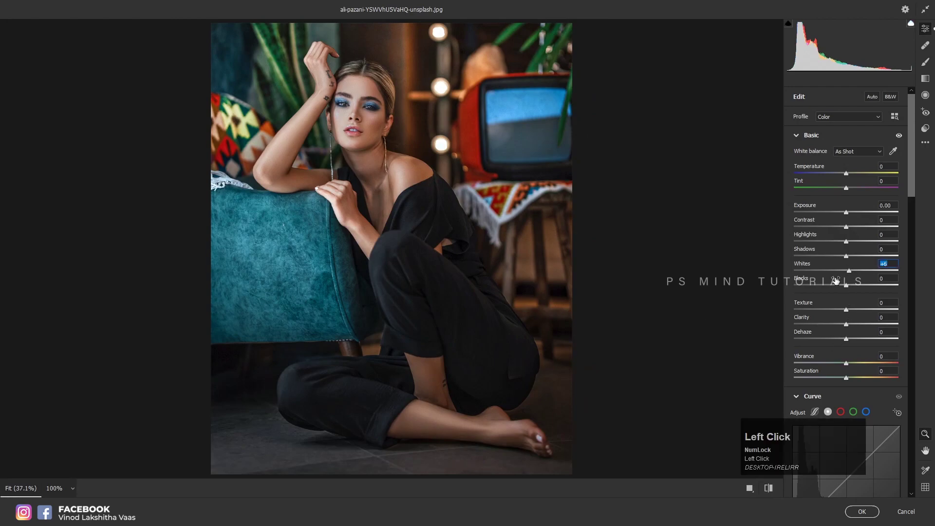
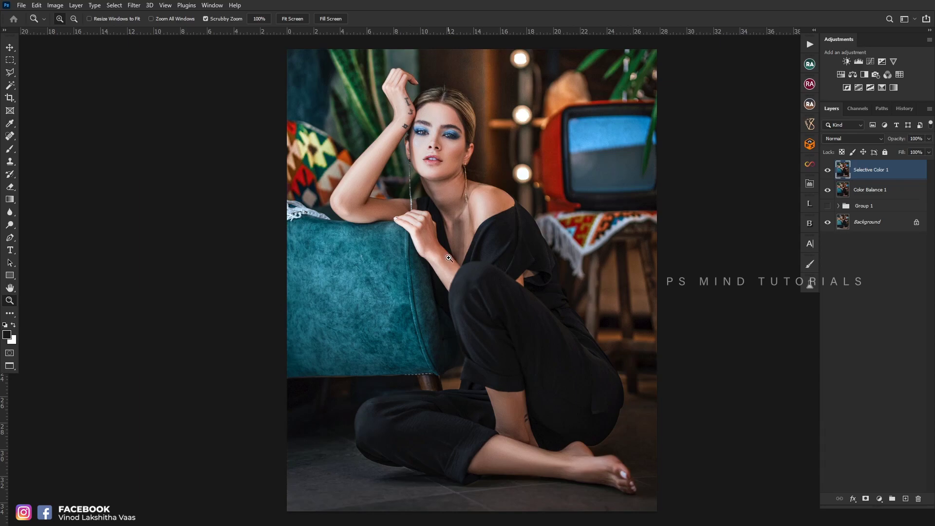
- Merge Selective Color 1 into Color Balance 1 and toggle the graded layer to compare before and after
{"action": "key", "text": "ctrl+0"}
{"action": "key", "text": "ctrl+e"}
{"action": "left_click", "coordinate": [831, 173]}
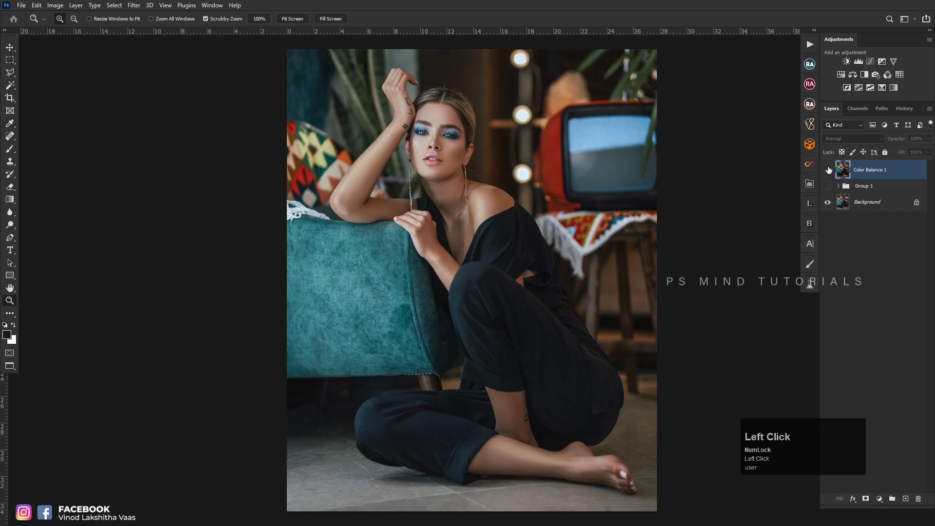
{"action": "key", "text": "space"}
{"action": "left_click", "coordinate": [514, 299]}
{"action": "key", "text": "space"}
{"action": "left_click", "coordinate": [479, 272]}
{"action": "key", "text": "space"}
{"action": "left_click", "coordinate": [829, 171]}
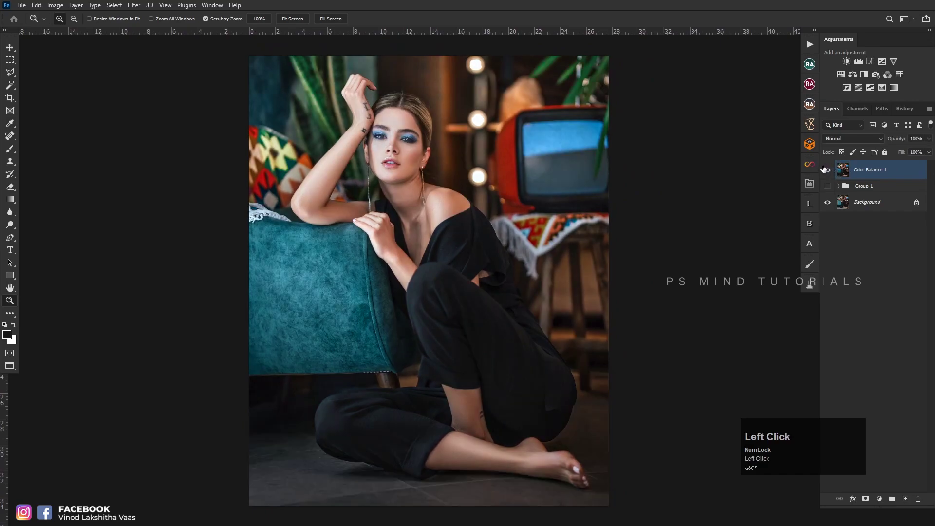
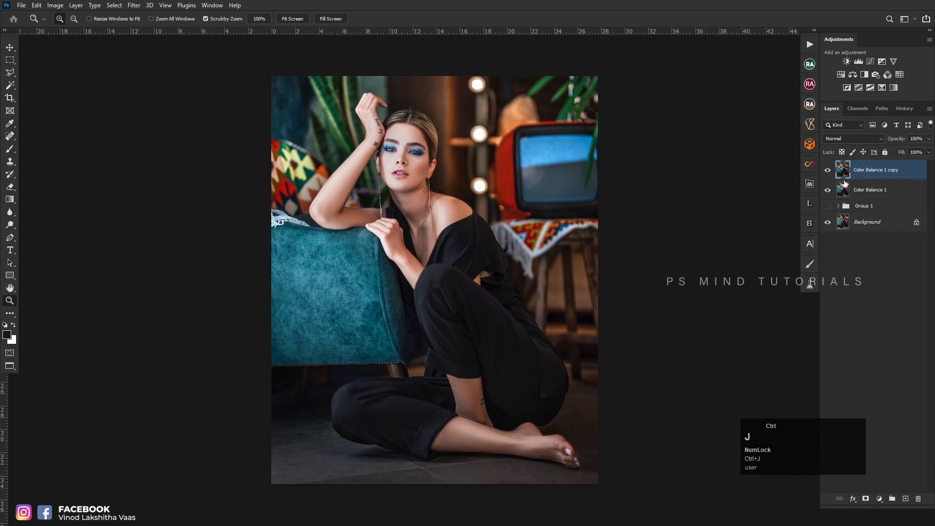
{"action": "key", "text": "ctrl+shift+a"}
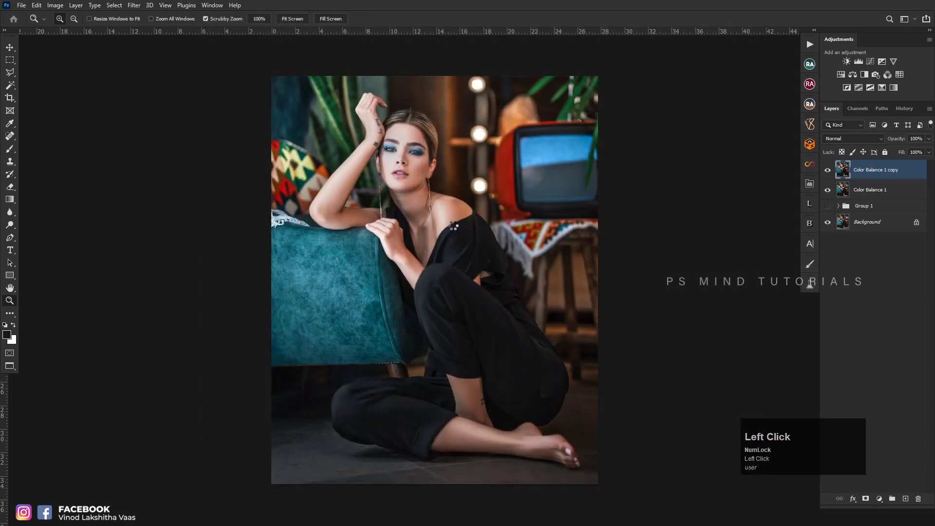
- Delete Color Balance 1 copy, leaving the finished grade on a single Color Balance 1 layer
{"action": "scroll", "scroll_direction": "down", "scroll_amount": 3}
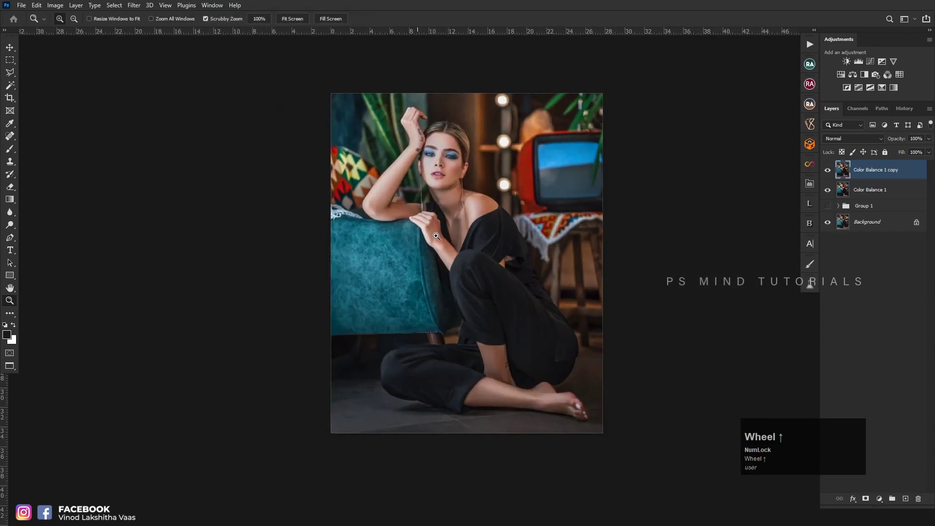
{"action": "left_click", "coordinate": [526, 298]}
{"action": "key", "text": "space"}
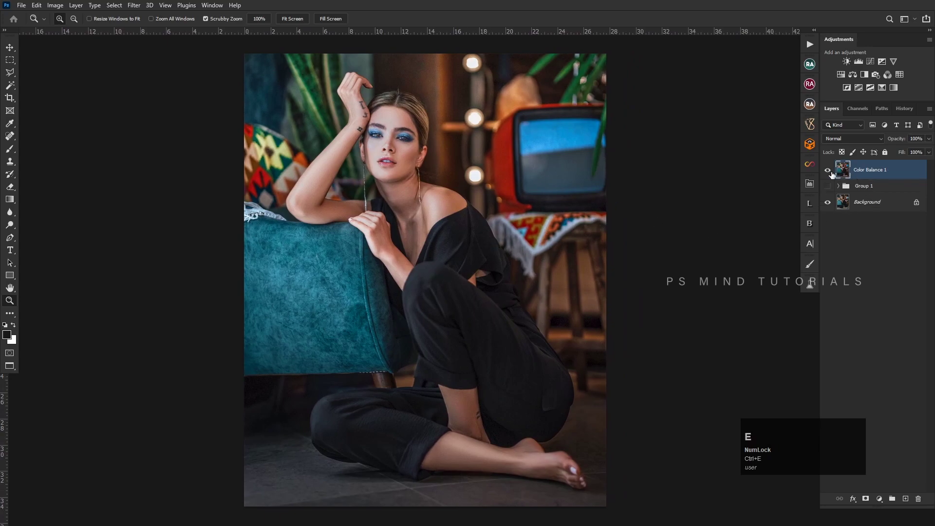
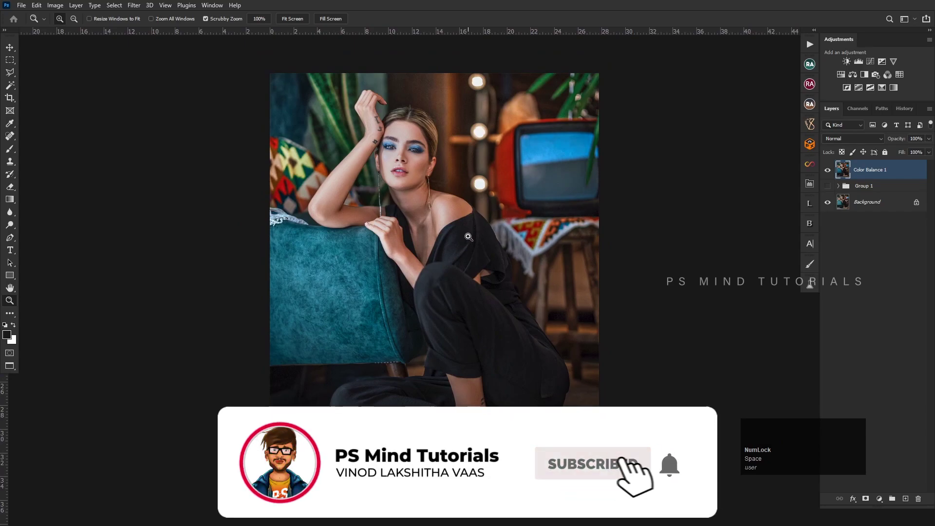
{"action": "left_click", "coordinate": [830, 172]}
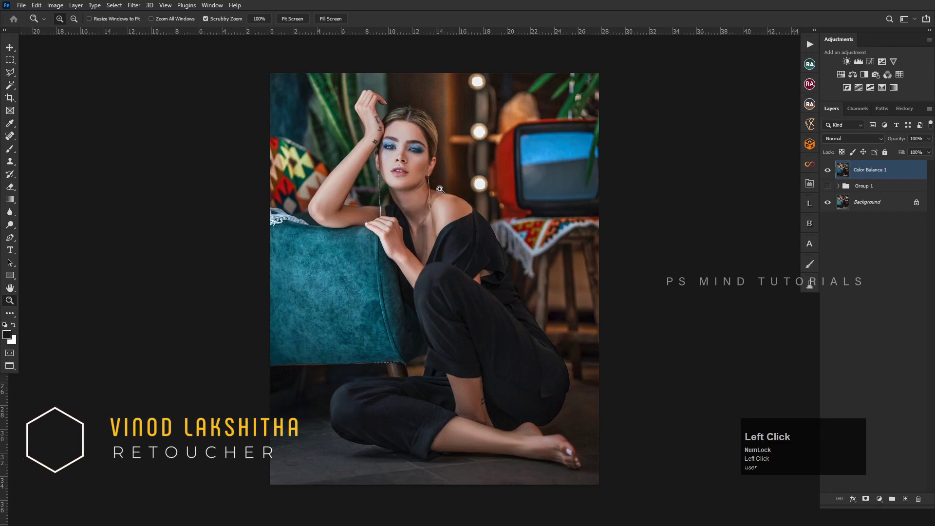